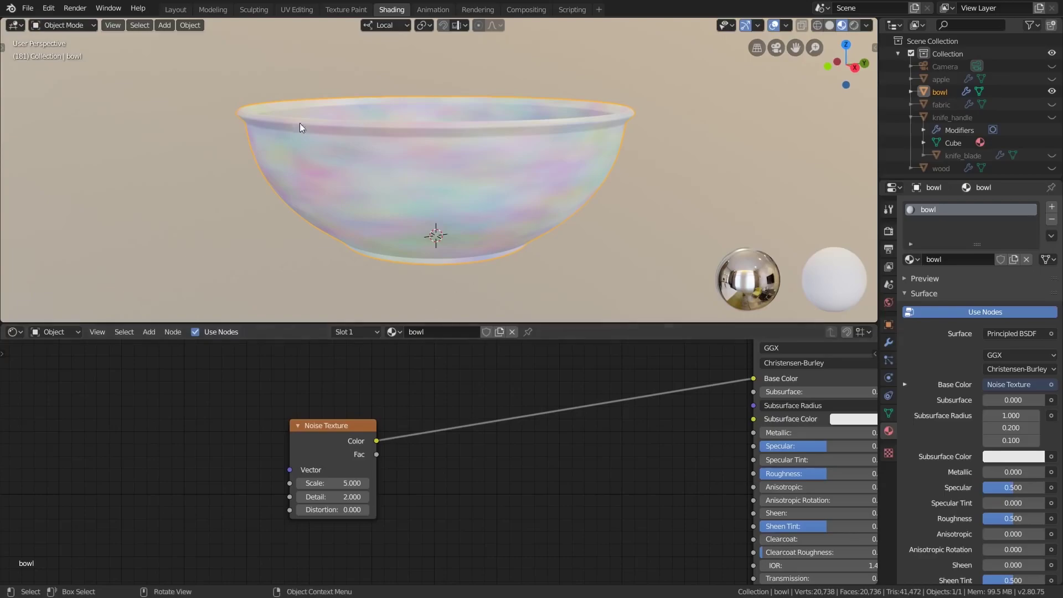
# Step: Give the bowl's Noise Texture Scale 4.2 and Detail 4.6, resetting Distortion to 0
pyautogui.middleClick(483, 173)
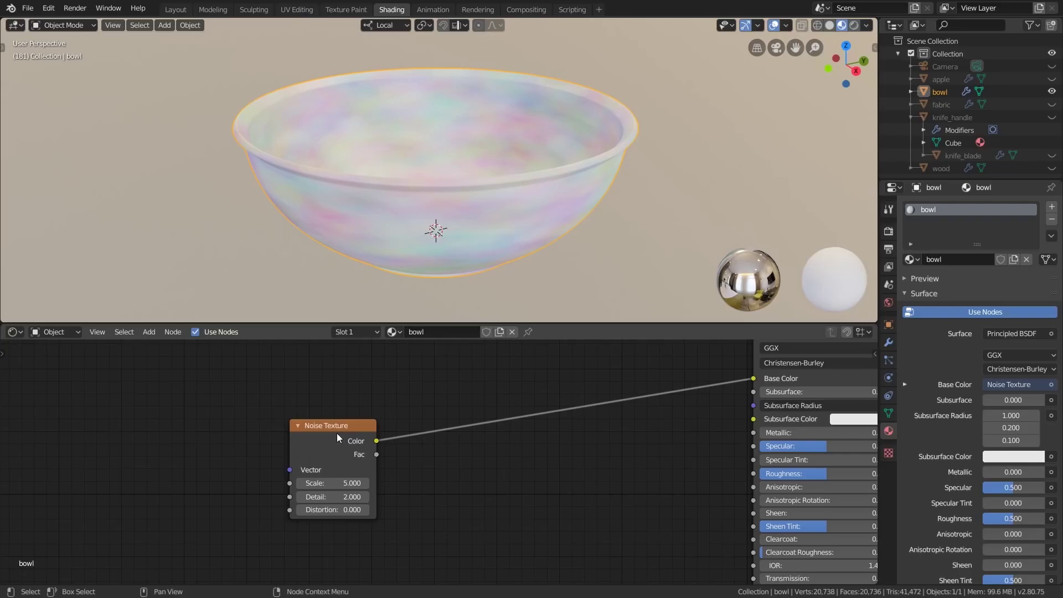
pyautogui.scroll(3)
pyautogui.middleClick(521, 481)
pyautogui.scroll(3)
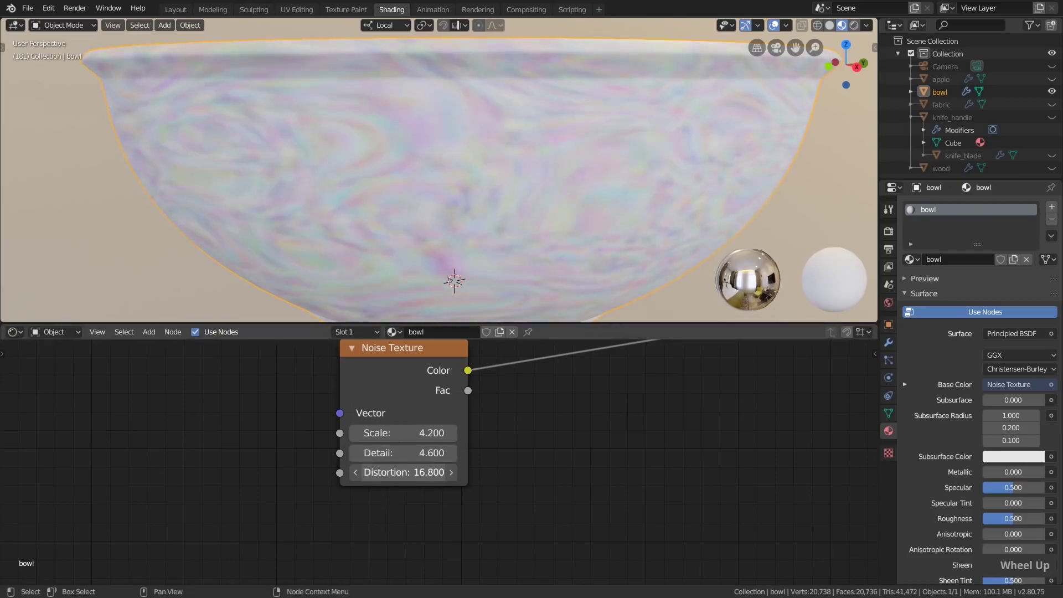
pyautogui.press('0')
pyautogui.press('Return')
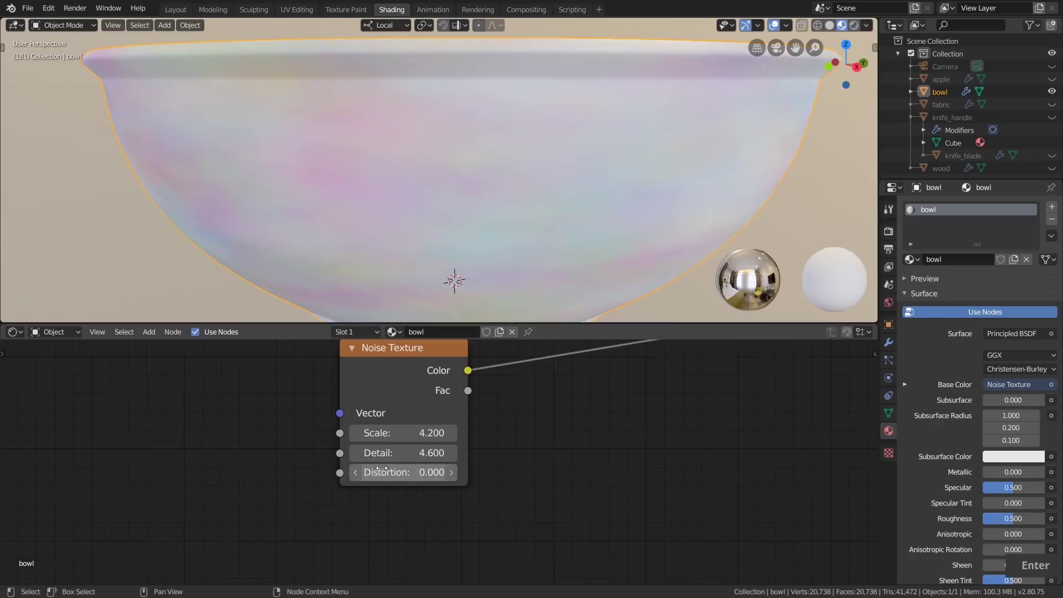
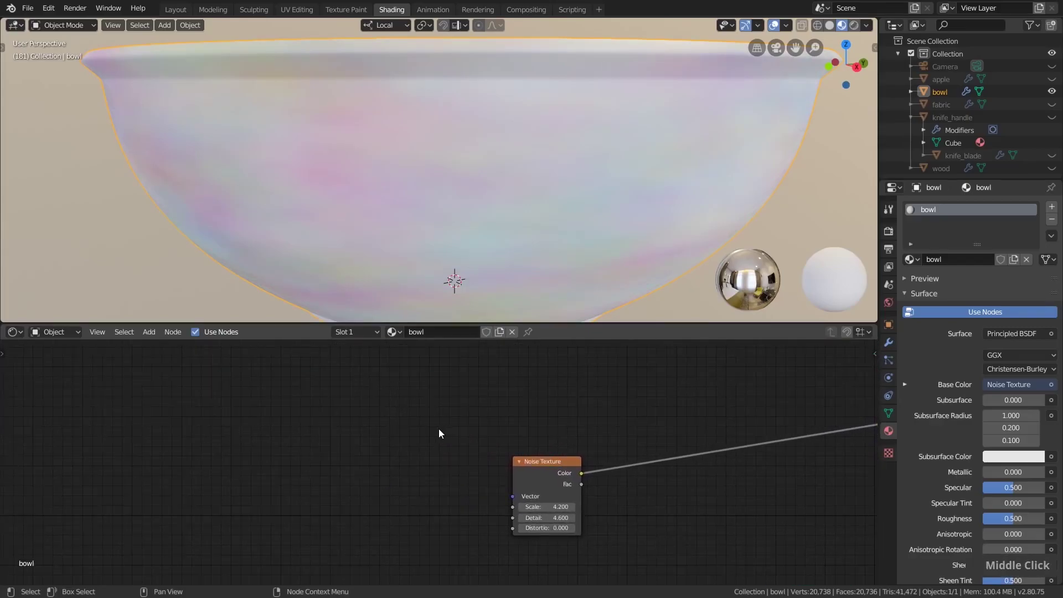
pyautogui.scroll(-3)
# Step: Add a Texture Coordinate node and wire its Object output into the Noise Texture's Vector
pyautogui.middleClick(452, 264)
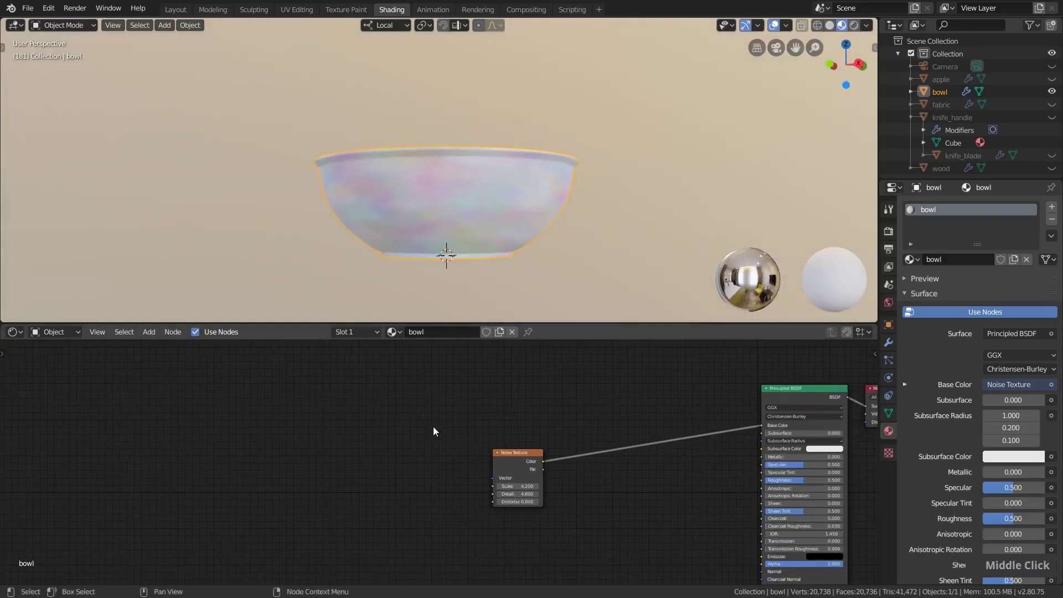
pyautogui.press('shift+a')
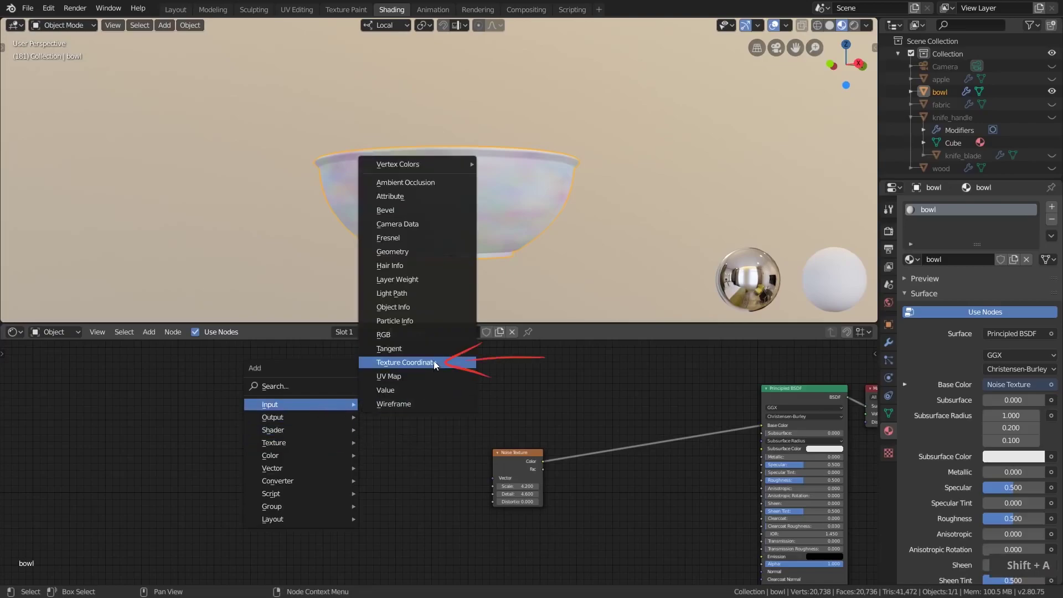
pyautogui.scroll(3)
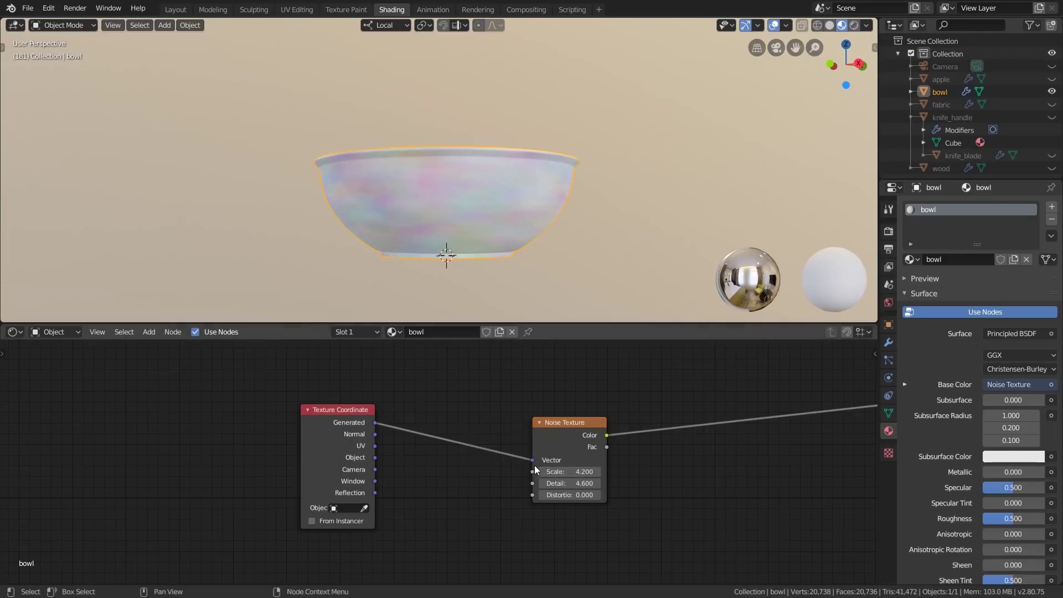
pyautogui.scroll(3)
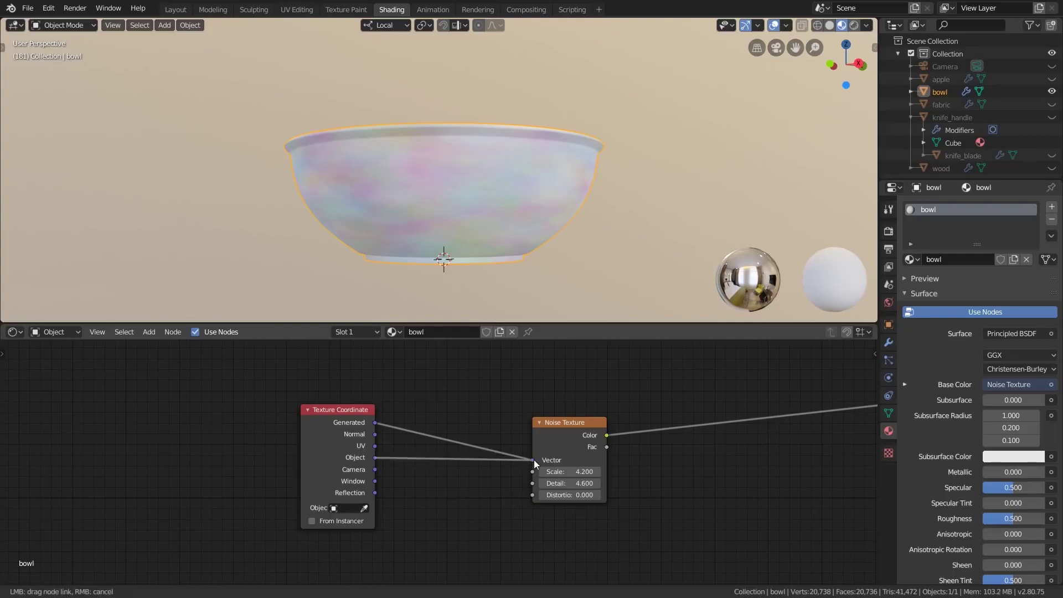
pyautogui.middleClick(517, 192)
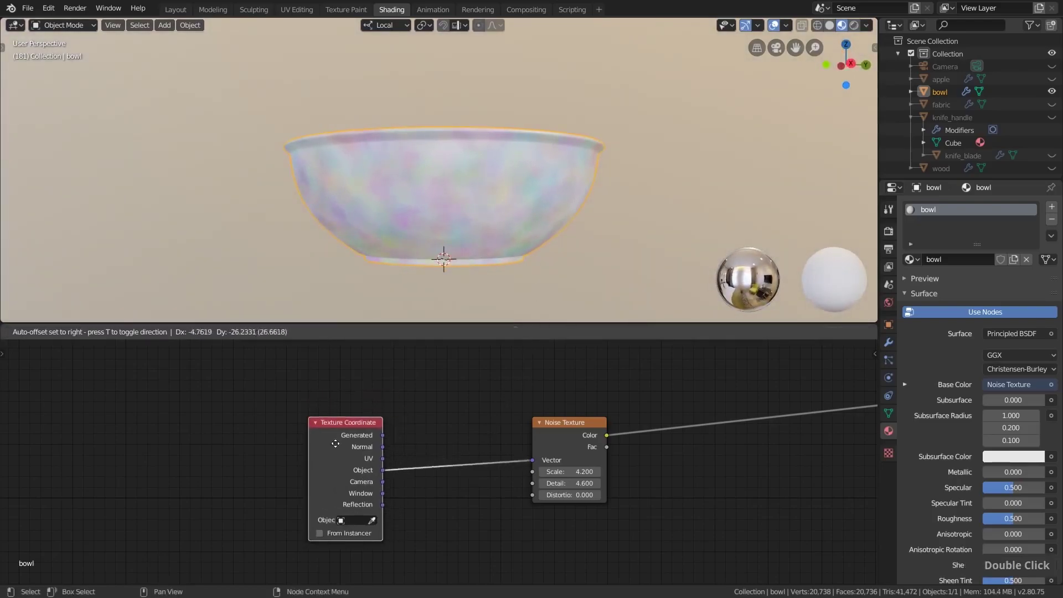
pyautogui.scroll(-3)
pyautogui.middleClick(583, 486)
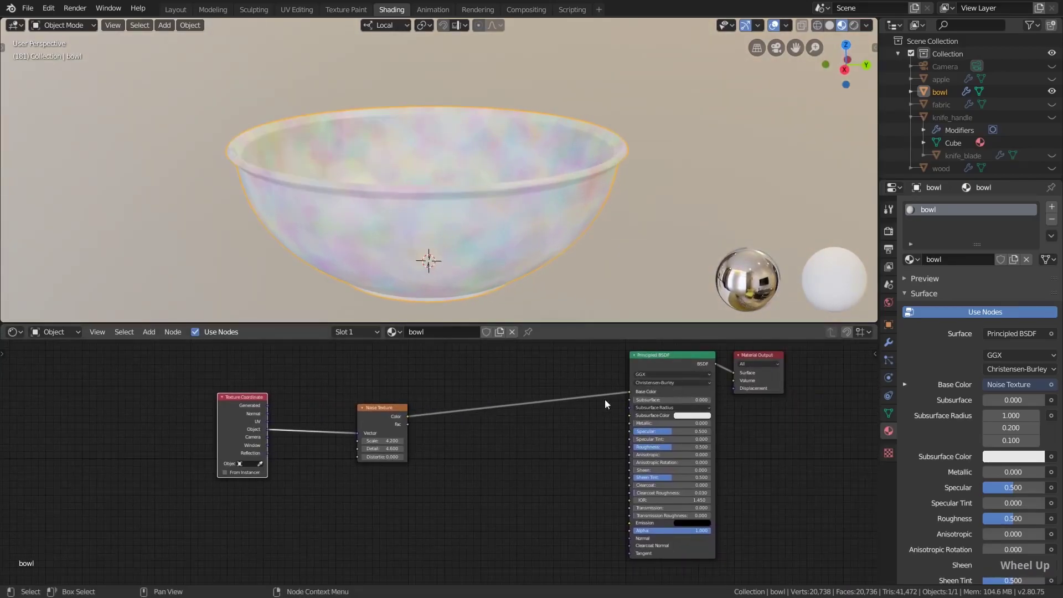
# Step: Unplug the noise from Base Color; set it grey, Metallic 1.0 and Roughness 0.212 on the Principled BSDF
pyautogui.middleClick(585, 440)
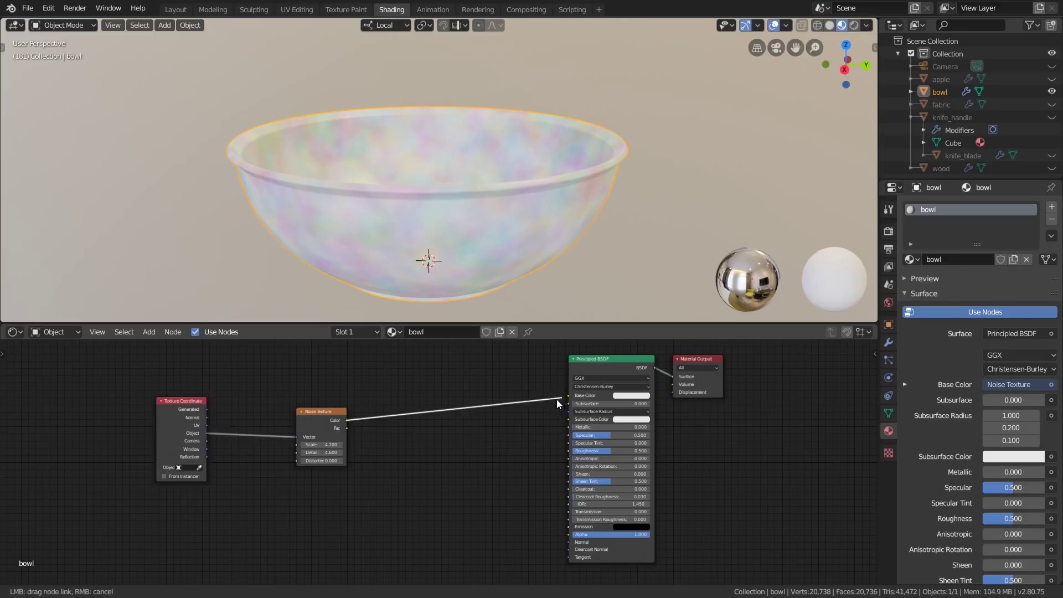
pyautogui.scroll(3)
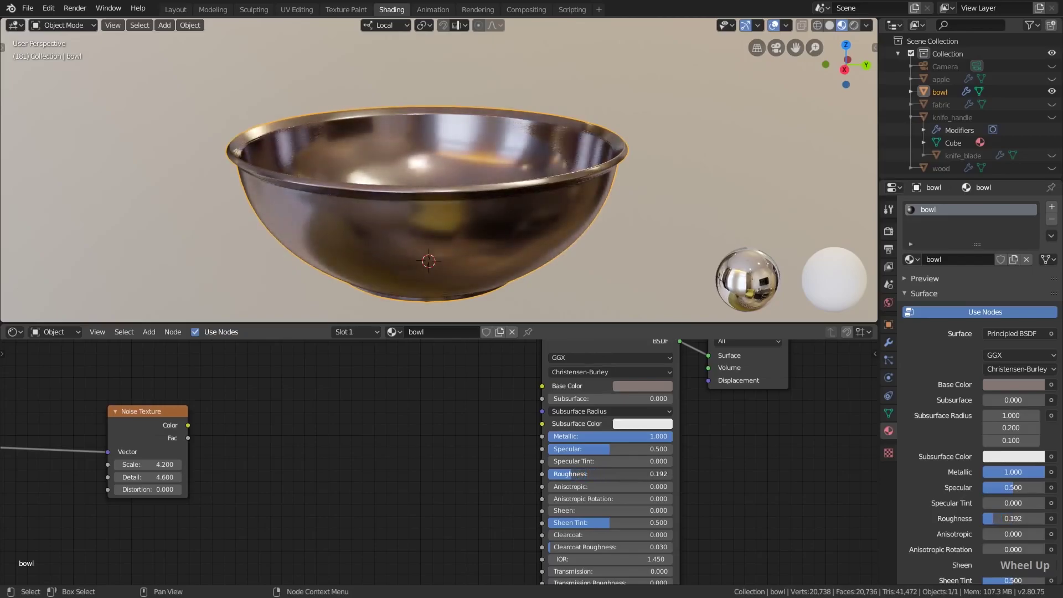
pyautogui.scroll(-3)
pyautogui.middleClick(417, 261)
pyautogui.scroll(3)
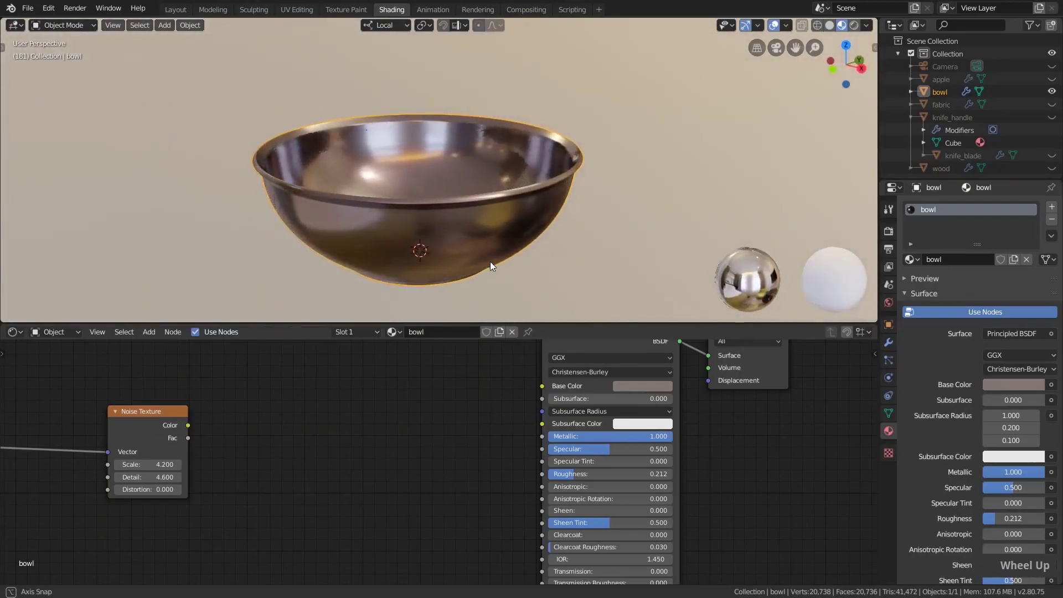
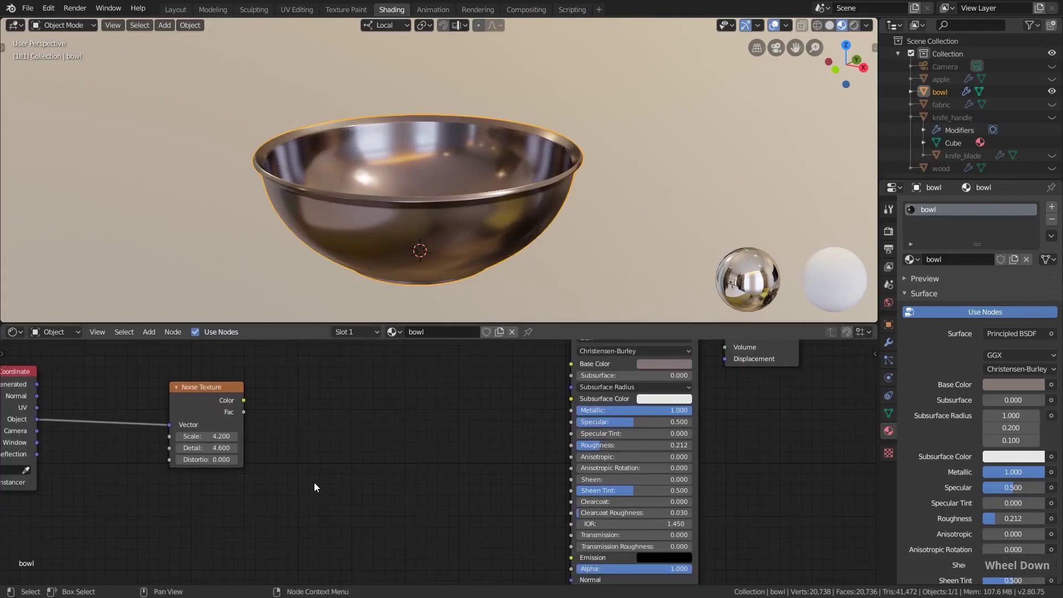
# Step: Route Noise Color through a ColorRamp (black stop 0.215) into Roughness, with noise Scale and Detail 5
pyautogui.press('shift+a')
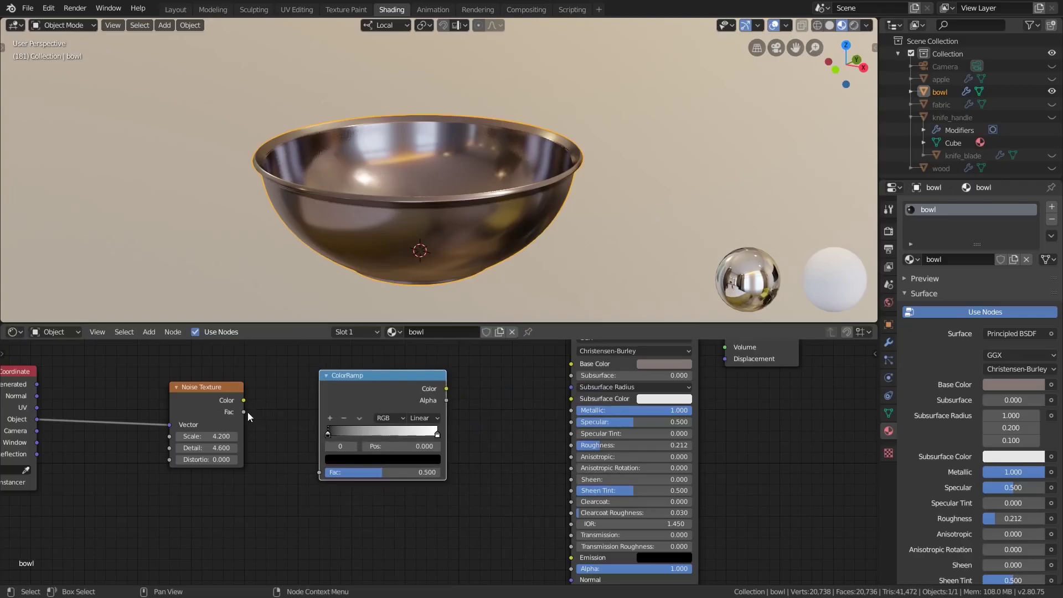
pyautogui.middleClick(528, 440)
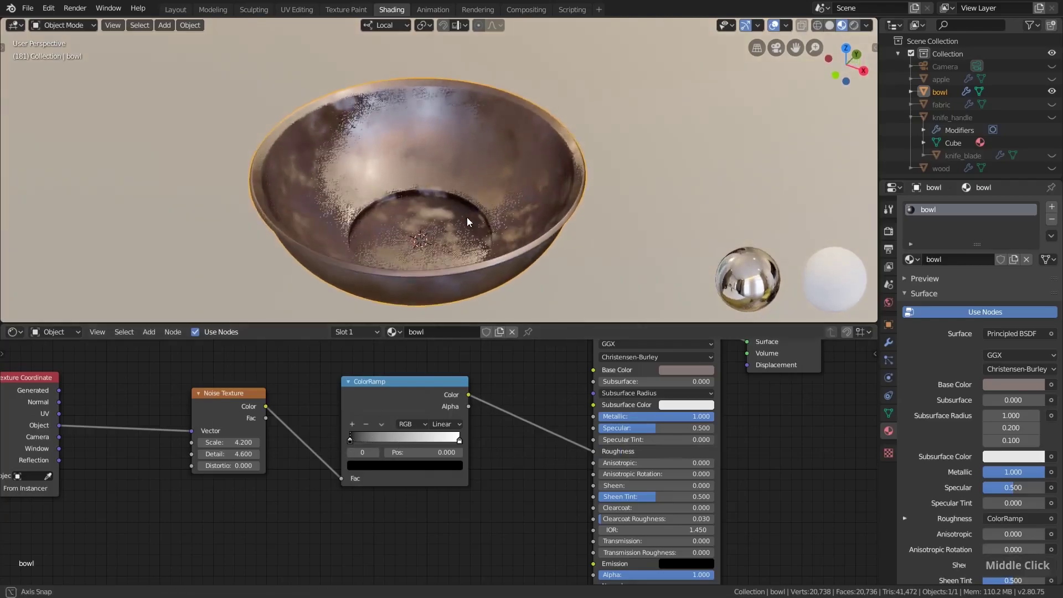
pyautogui.scroll(3)
pyautogui.middleClick(543, 184)
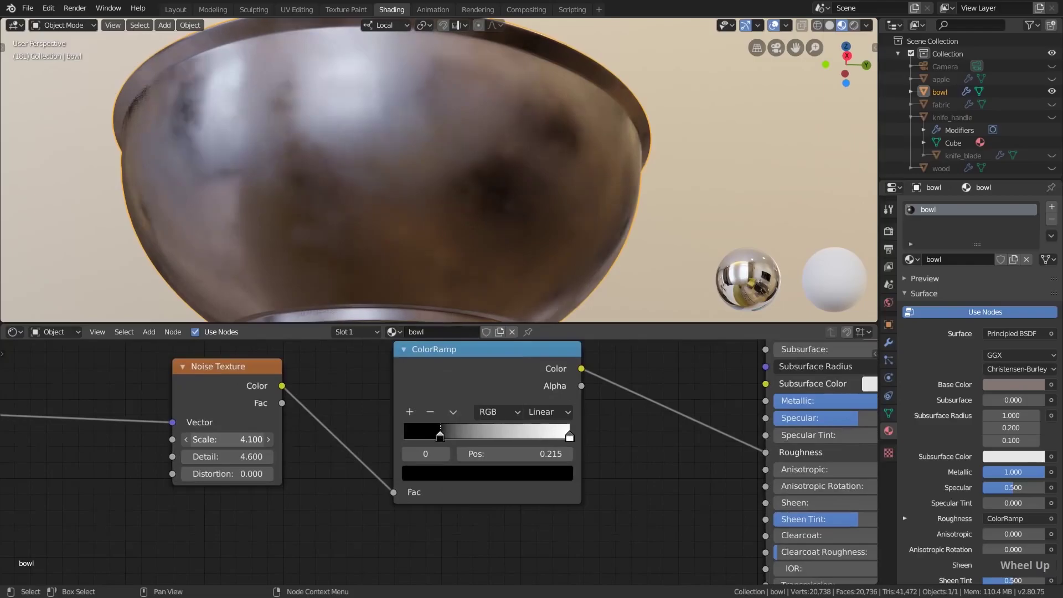
pyautogui.press('5')
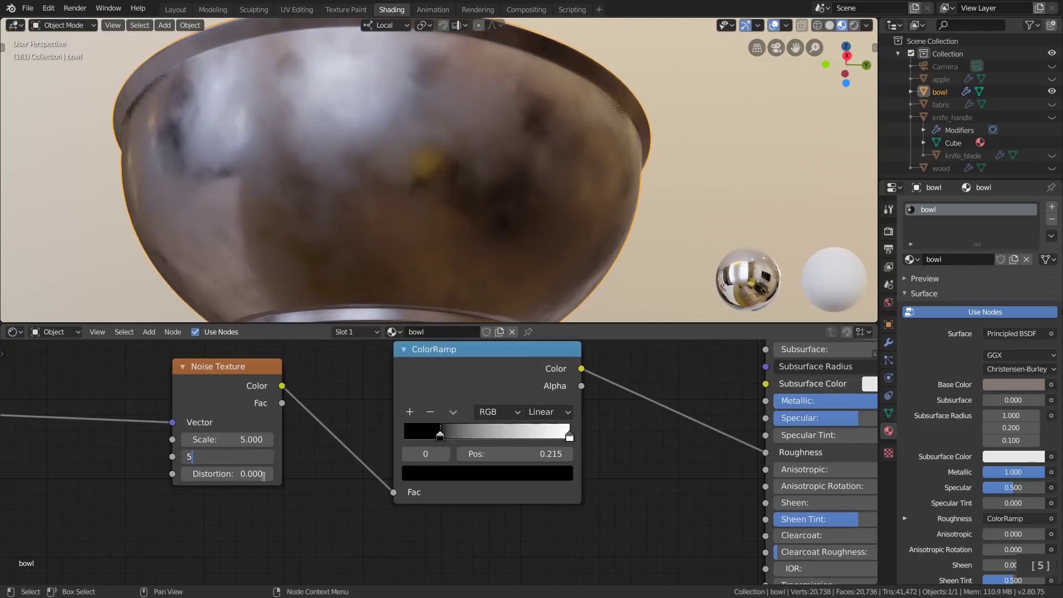
pyautogui.middleClick(408, 150)
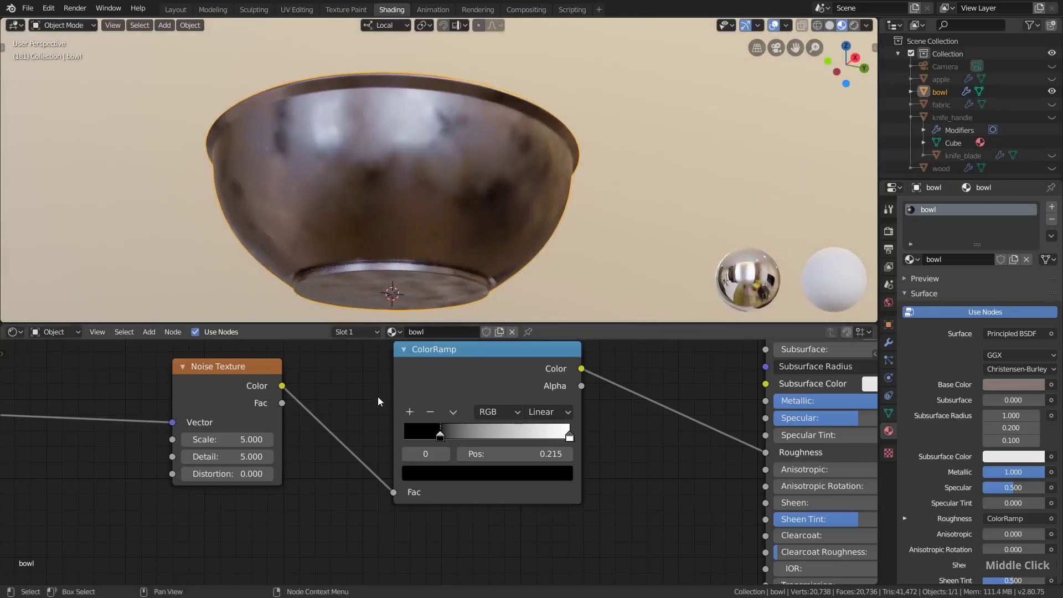
# Step: Duplicate the Noise Texture and feed it through a new Bump node into the shader's Normal
pyautogui.scroll(-3)
pyautogui.middleClick(385, 474)
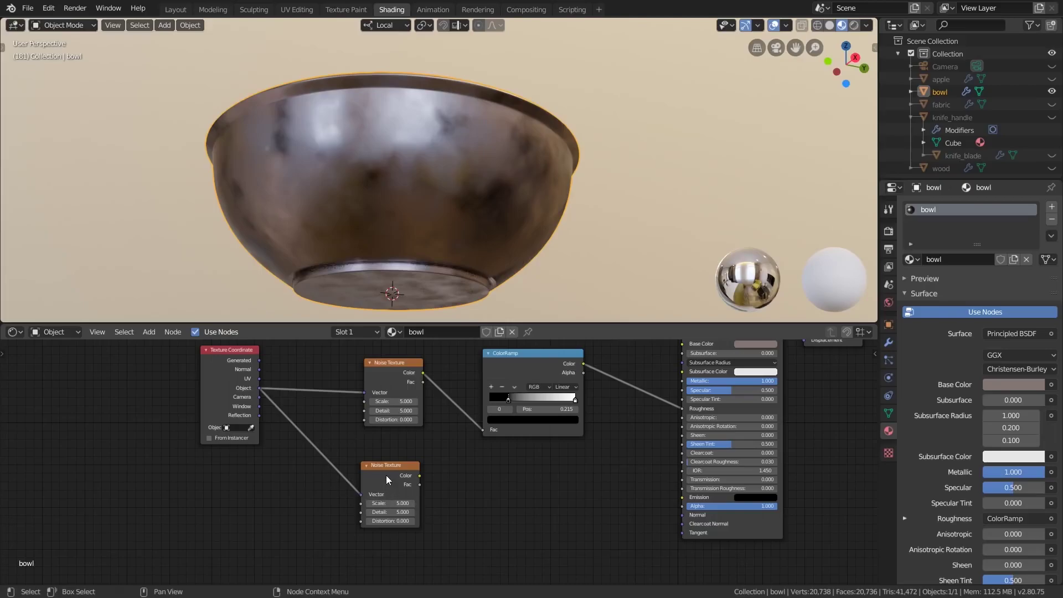
pyautogui.press('shift+a')
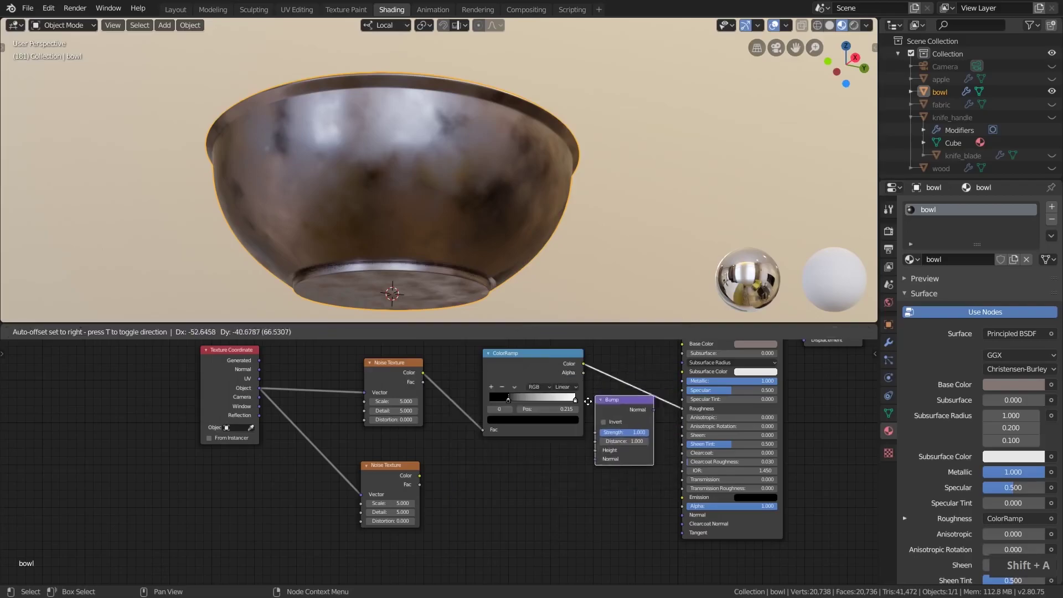
pyautogui.scroll(3)
pyautogui.scroll(-3)
pyautogui.middleClick(669, 465)
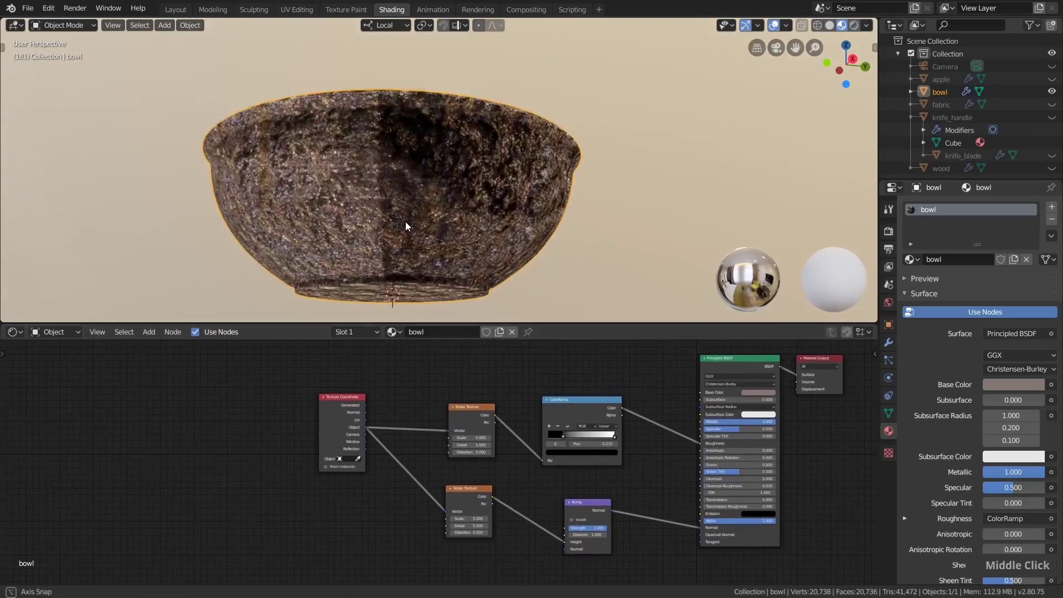
pyautogui.scroll(3)
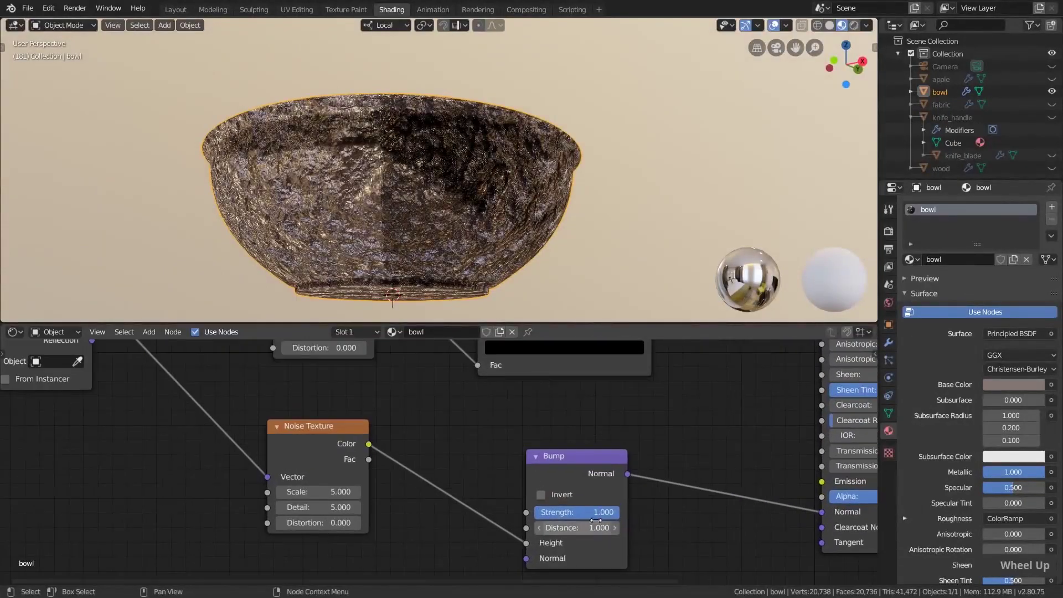
# Step: Lower the Bump node Strength to 0.05
pyautogui.press('0')
pyautogui.press('.')
pyautogui.press('0')
pyautogui.press('Return')
pyautogui.press('[')
# Step: Set the second Noise Texture to Scale 2 and Detail 10 and check the dents inside the bowl
pyautogui.press('5')
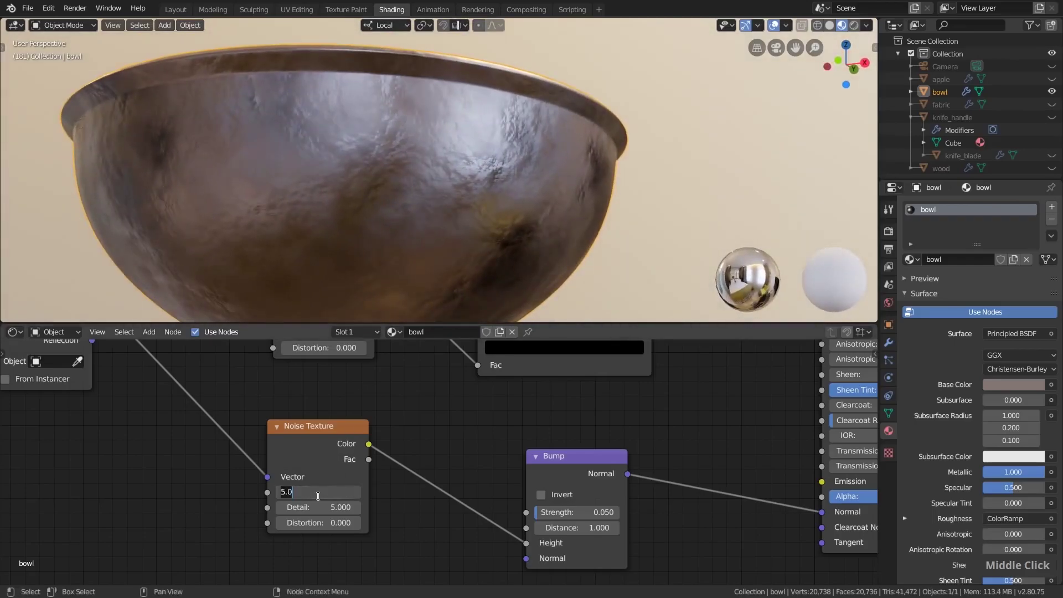
pyautogui.write('| 0')
pyautogui.press('Return')
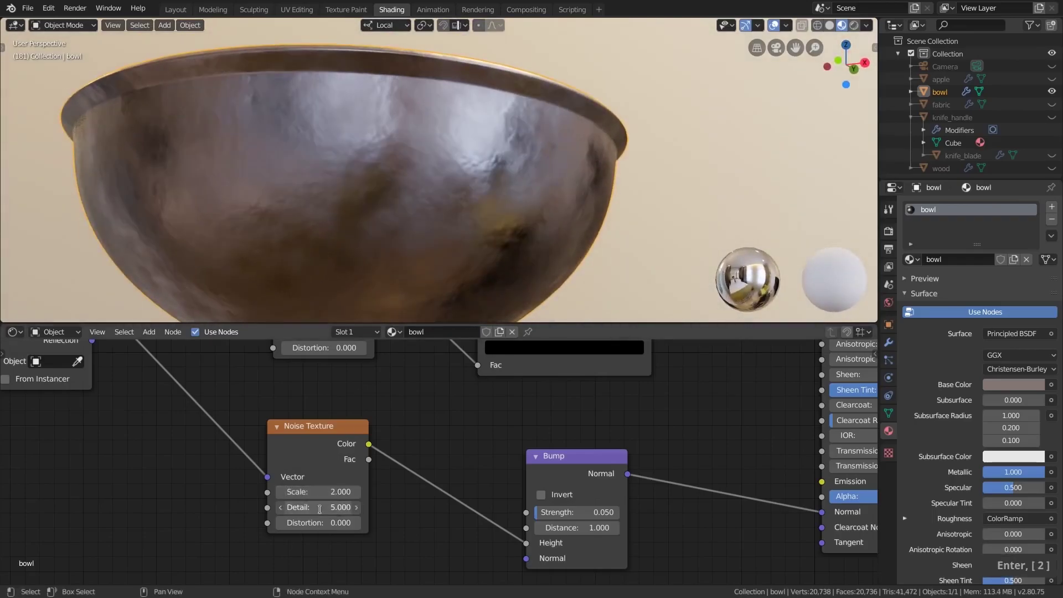
pyautogui.write('| 0')
pyautogui.press('Return')
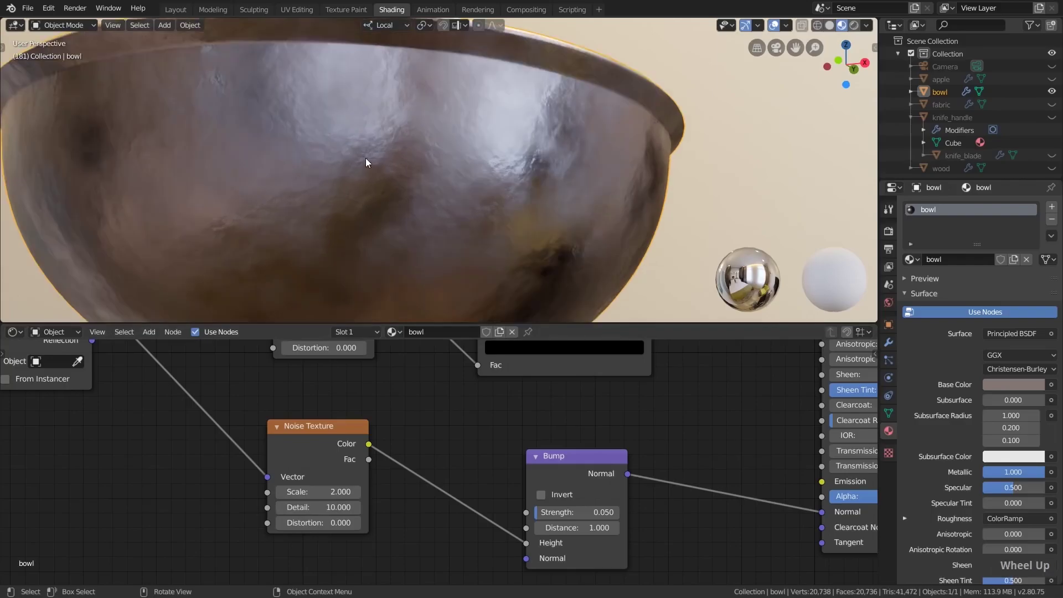
pyautogui.scroll(-3)
pyautogui.middleClick(424, 159)
pyautogui.middleClick(427, 209)
pyautogui.scroll(-3)
pyautogui.middleClick(561, 373)
pyautogui.scroll(3)
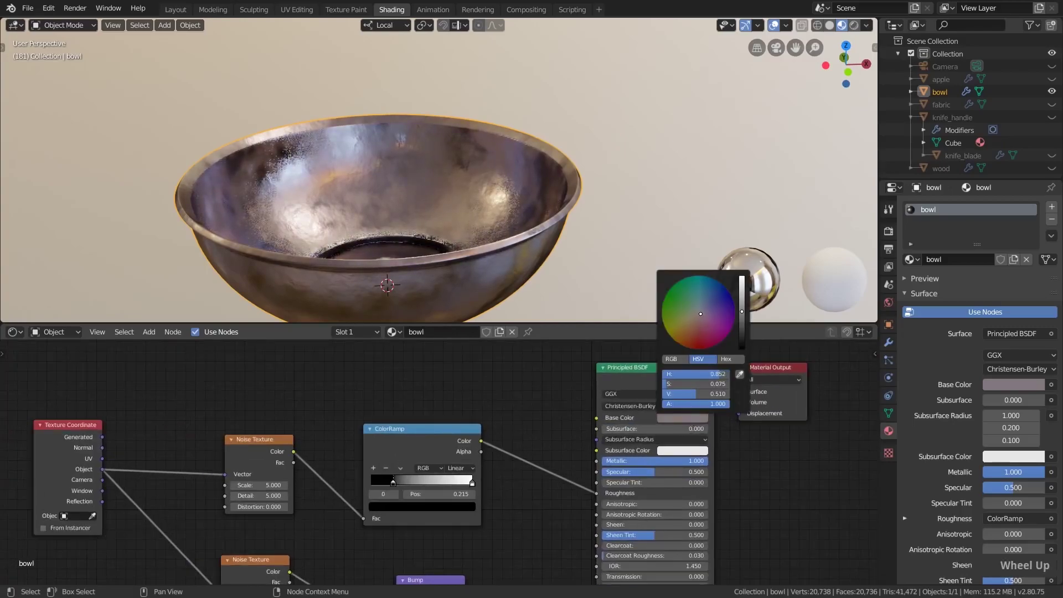
pyautogui.scroll(-3)
pyautogui.middleClick(390, 506)
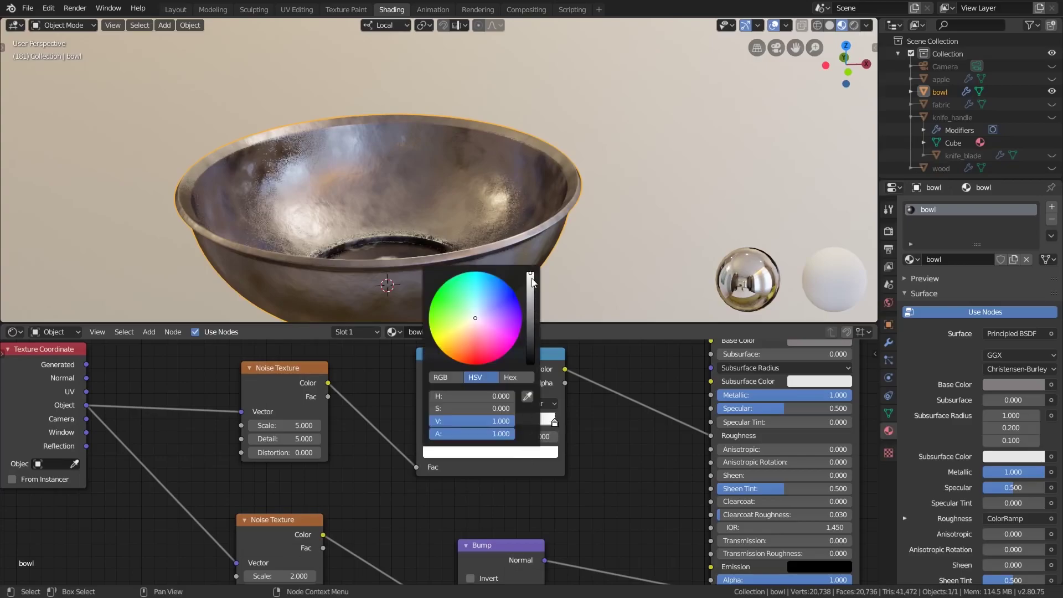
pyautogui.scroll(-3)
pyautogui.middleClick(517, 398)
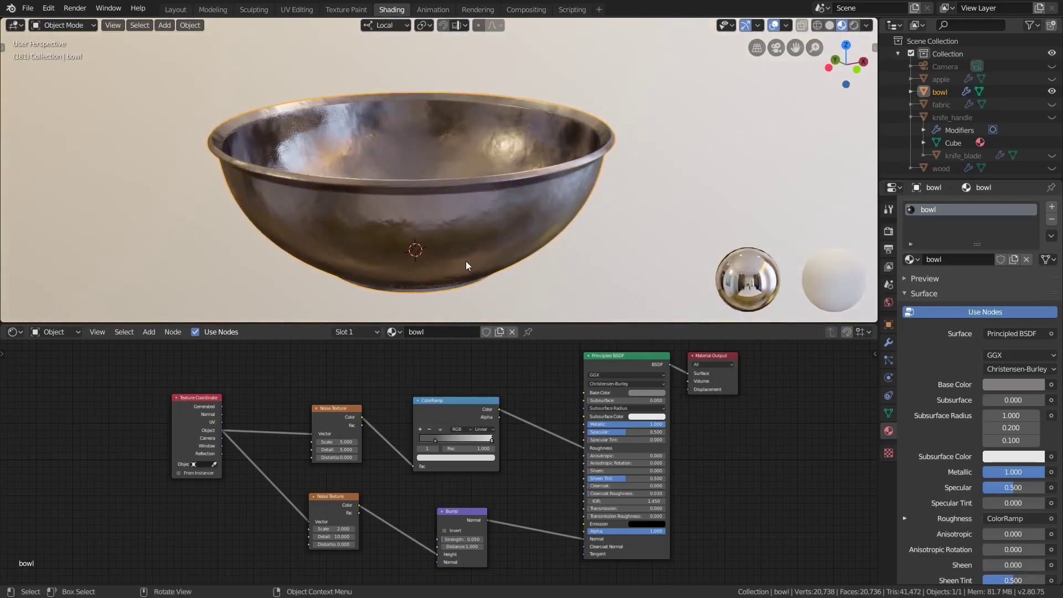
pyautogui.middleClick(412, 163)
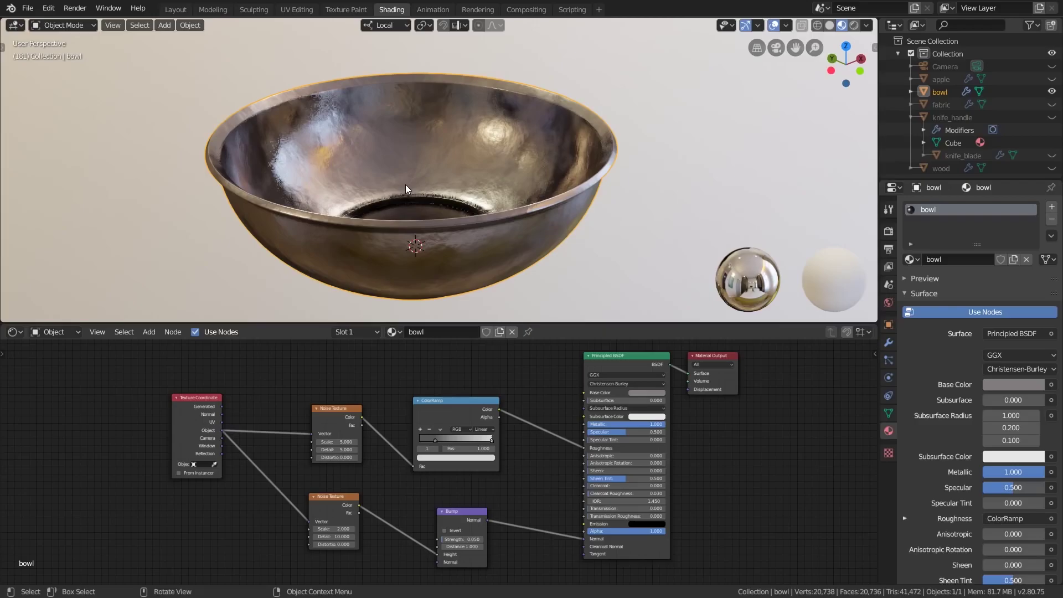
# Step: Assign the bowl's hammered metal material to the apple
pyautogui.middleClick(412, 186)
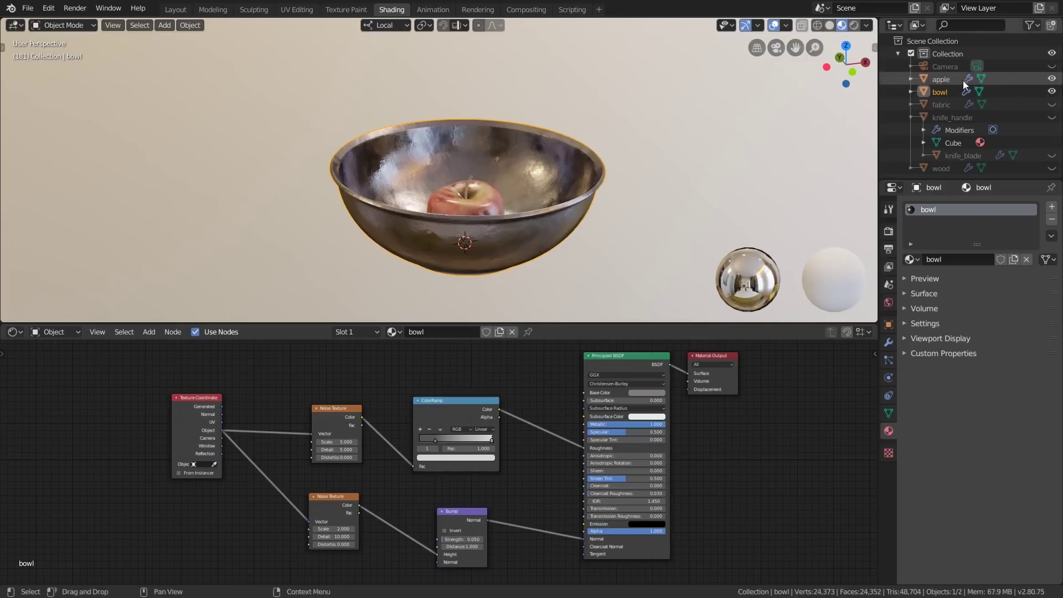
pyautogui.middleClick(748, 192)
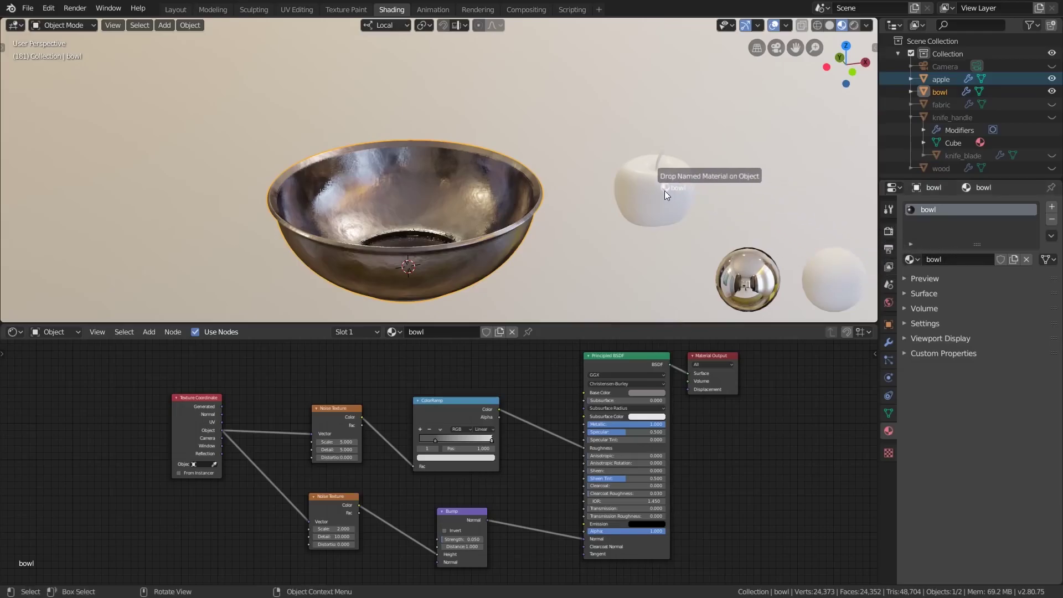
pyautogui.scroll(3)
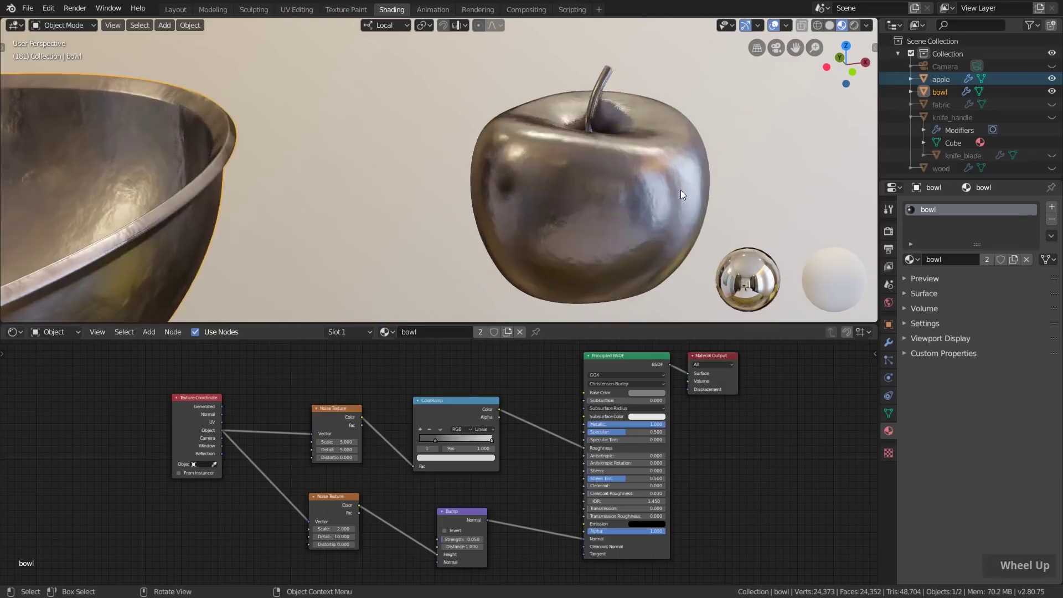
pyautogui.middleClick(681, 196)
pyautogui.scroll(-3)
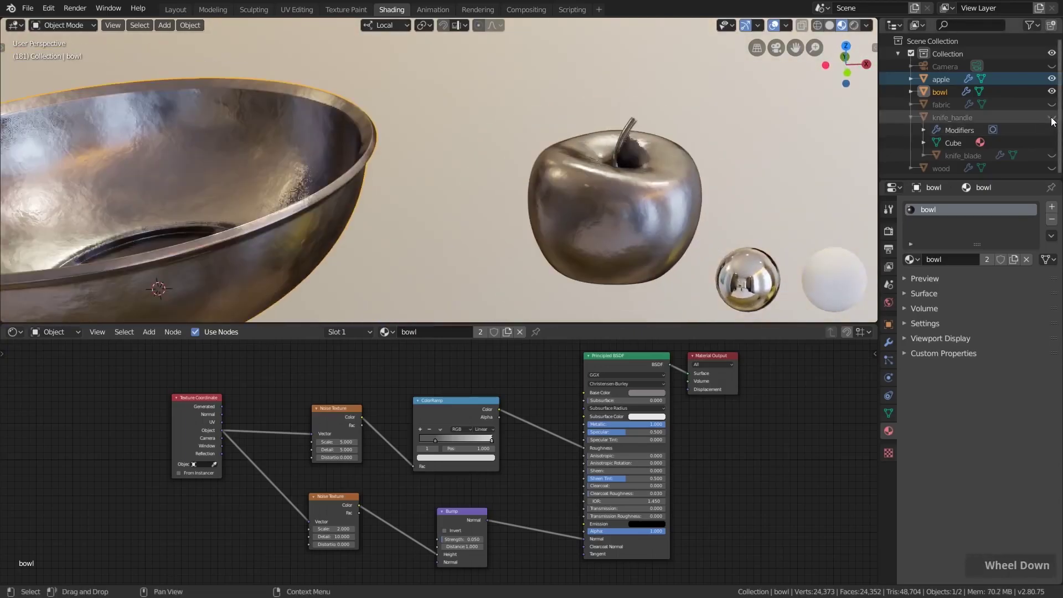
# Step: Assign the same hammered metal material to the knife blade and handle
pyautogui.doubleClick(955, 155)
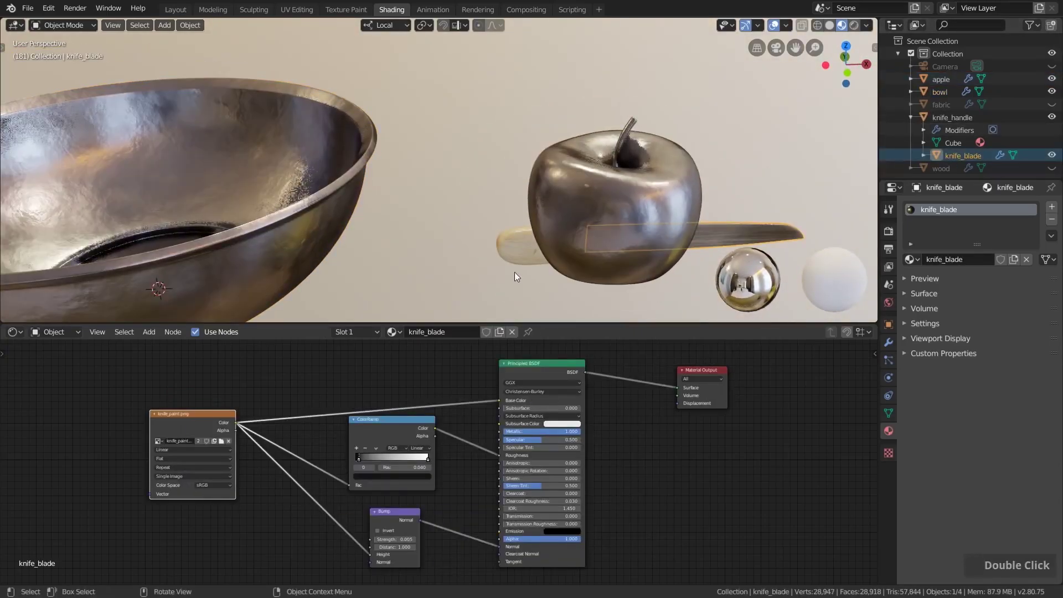
pyautogui.scroll(3)
pyautogui.middleClick(629, 207)
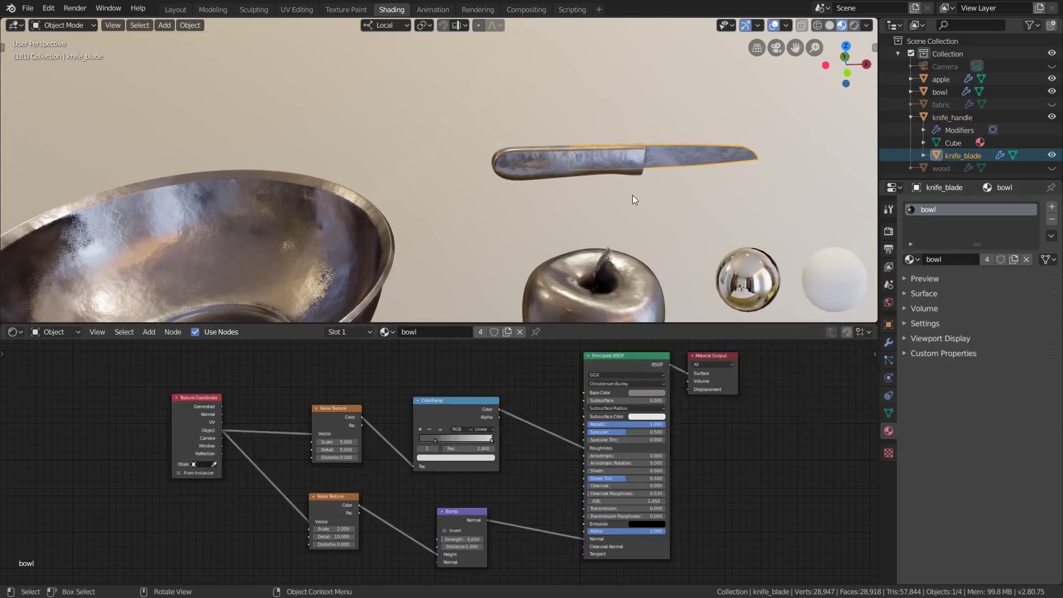
pyautogui.middleClick(648, 234)
pyautogui.scroll(-3)
# Step: Scale the apple up and apply its scale
pyautogui.middleClick(637, 248)
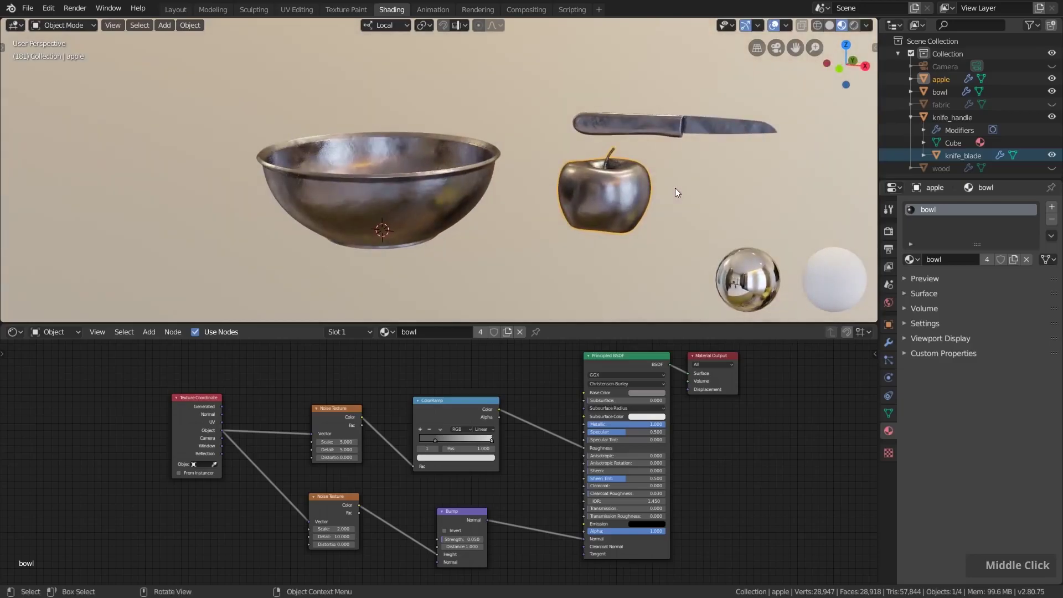
pyautogui.scroll(-3)
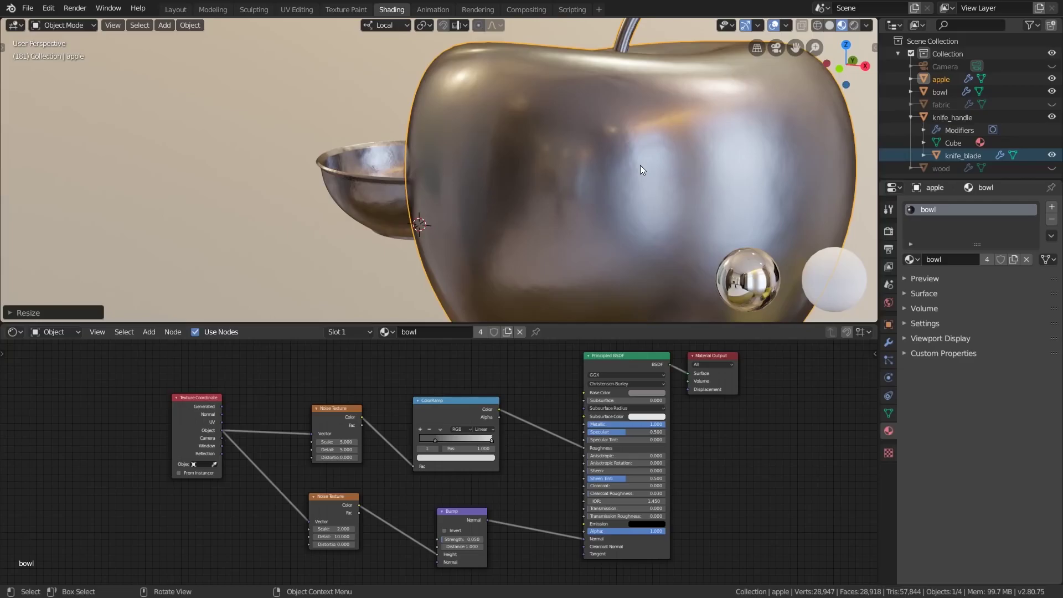
pyautogui.scroll(-3)
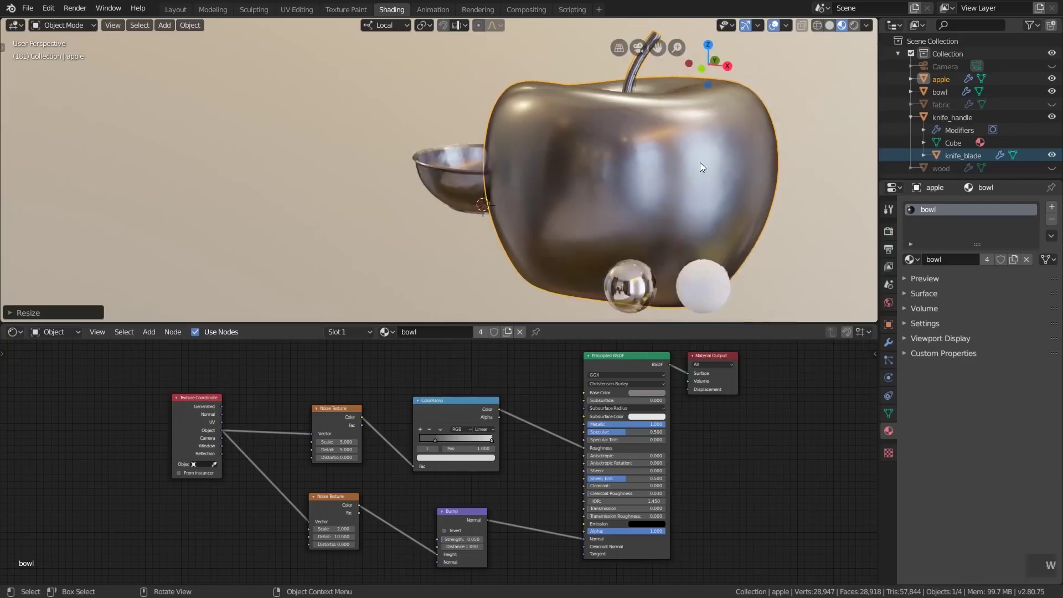
pyautogui.middleClick(631, 178)
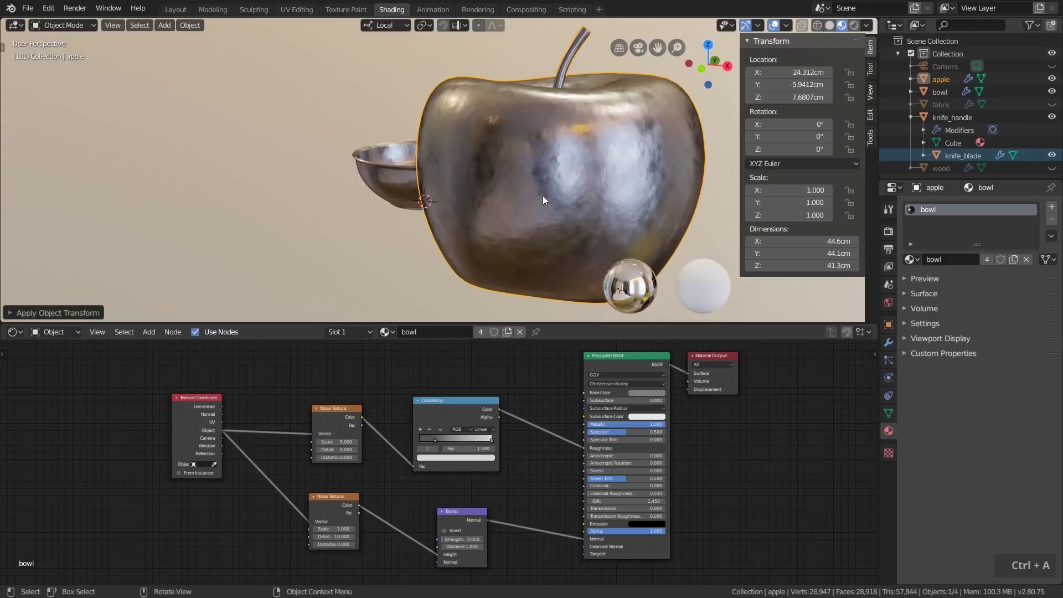
pyautogui.scroll(3)
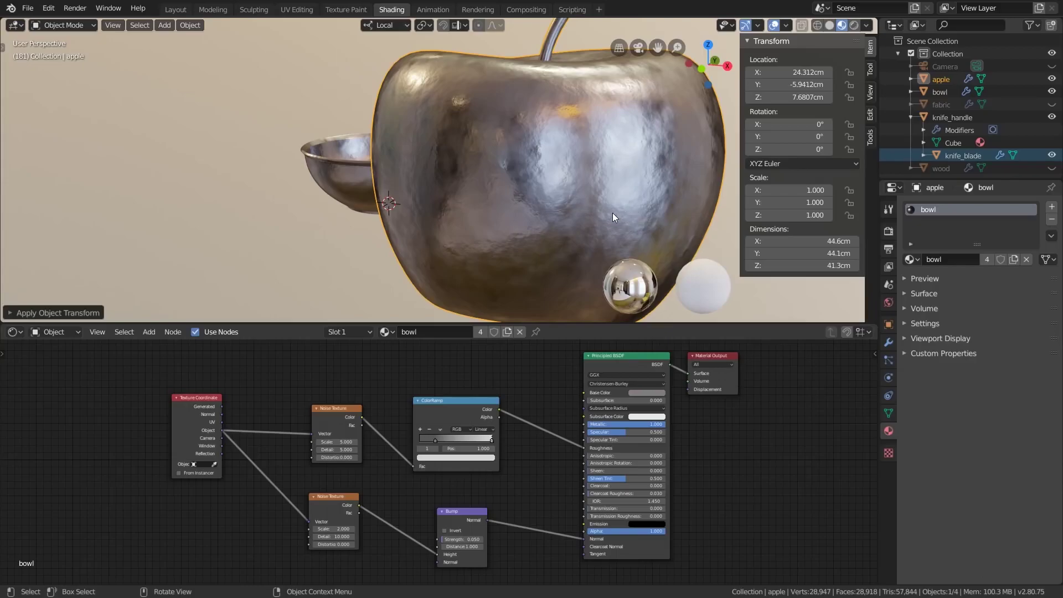
pyautogui.scroll(-3)
pyautogui.middleClick(489, 164)
# Step: Hide the apple and knife so only the bowl sits on the wood plane
pyautogui.press('ctrl+z')
pyautogui.press('ctrl+z')
pyautogui.press('ctrl+z')
pyautogui.press('ctrl+z')
pyautogui.scroll(3)
pyautogui.middleClick(530, 184)
pyautogui.middleClick(475, 148)
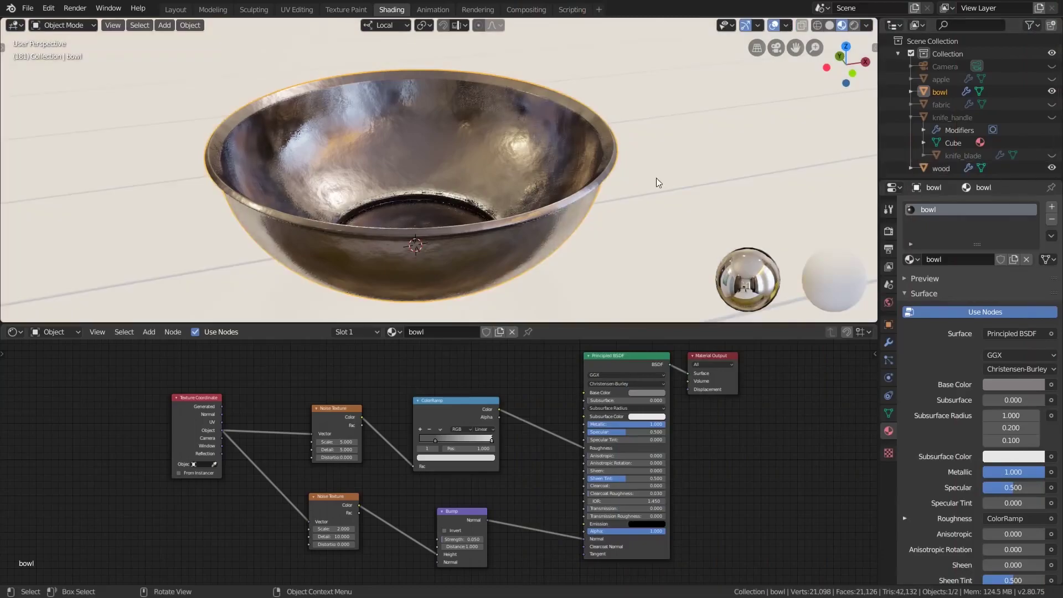
# Step: Create a new material on the table plane with an Image Texture node loading wood.png
pyautogui.middleClick(529, 204)
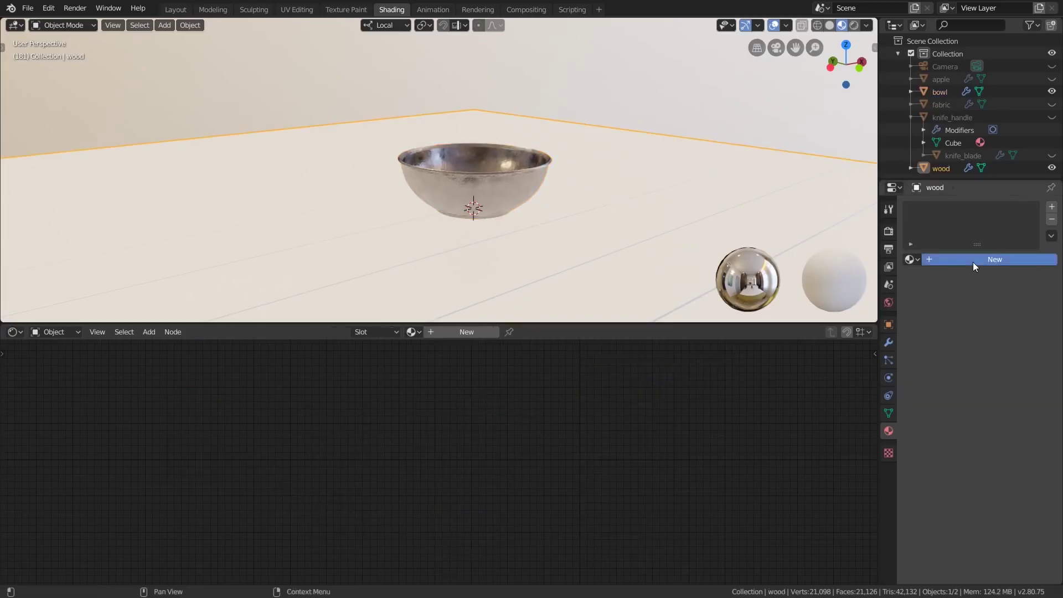
pyautogui.press('0')
pyautogui.press('Return')
pyautogui.press('d')
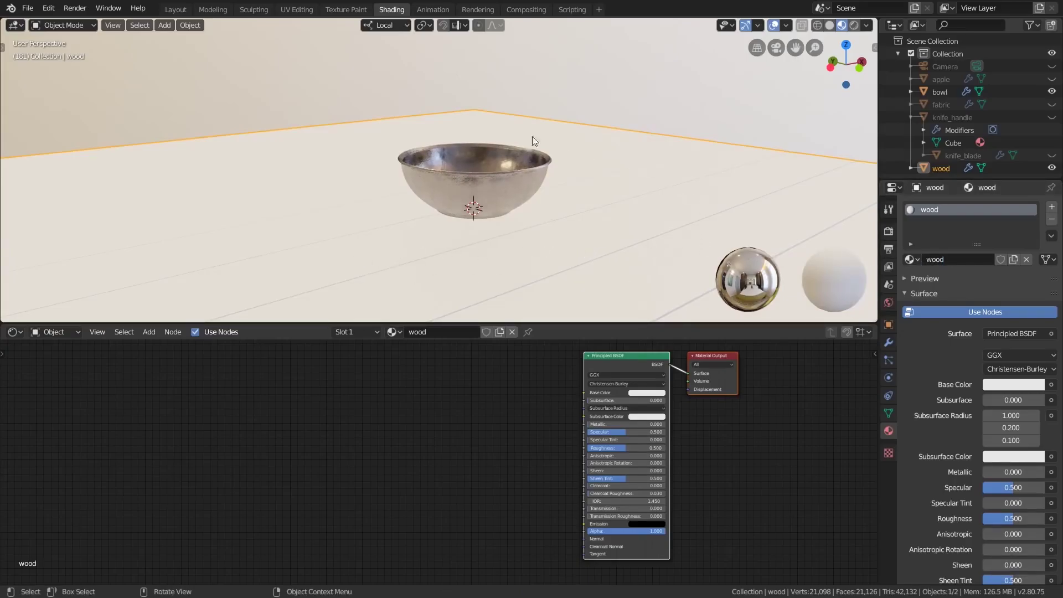
pyautogui.middleClick(665, 200)
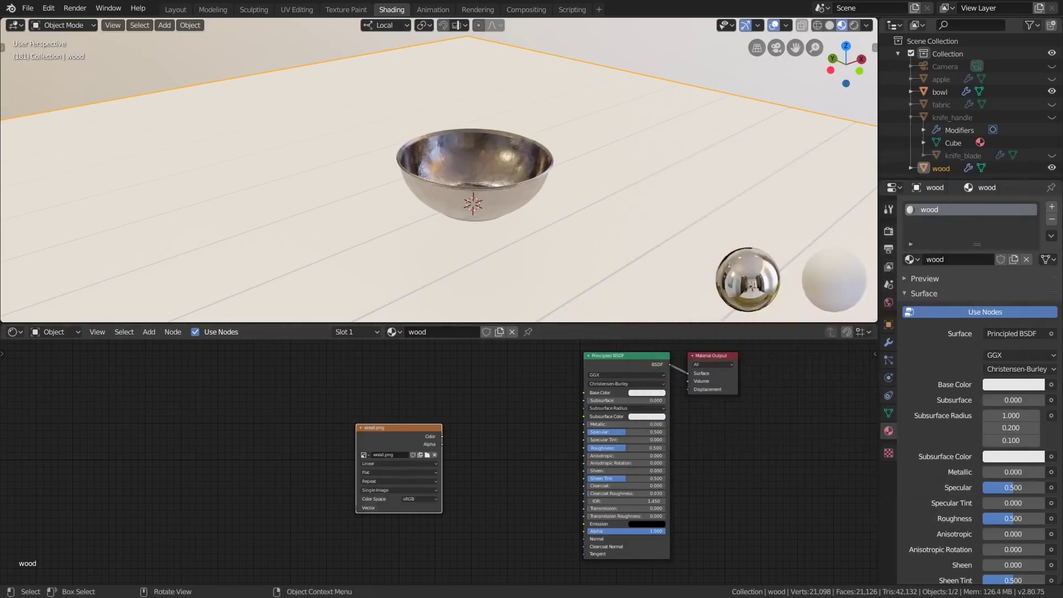
# Step: Wire the wood.png Color into the Principled BSDF Base Color and add a Texture Coordinate node
pyautogui.scroll(3)
pyautogui.middleClick(555, 425)
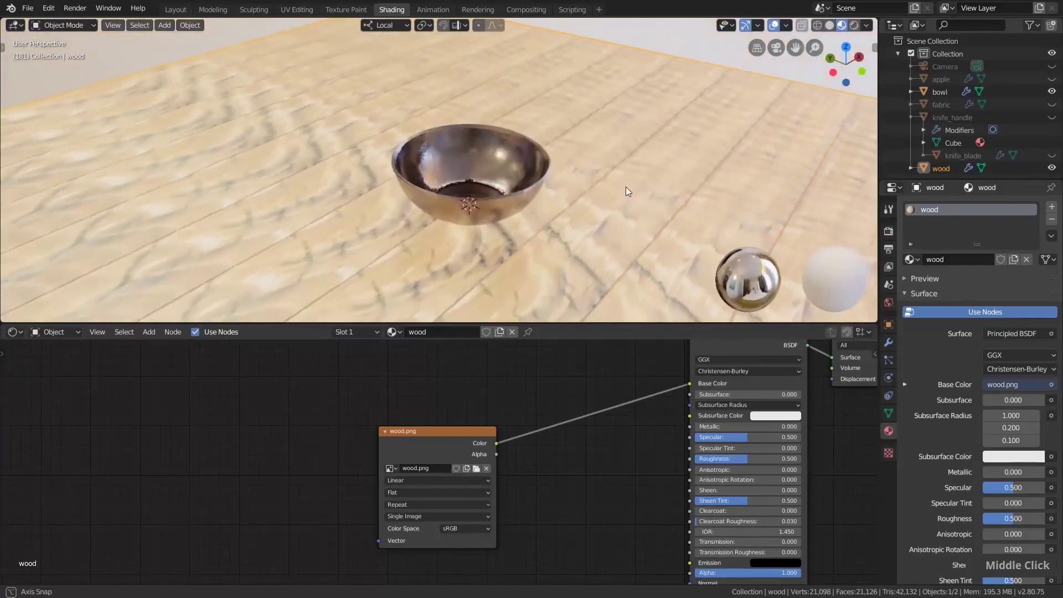
pyautogui.scroll(-3)
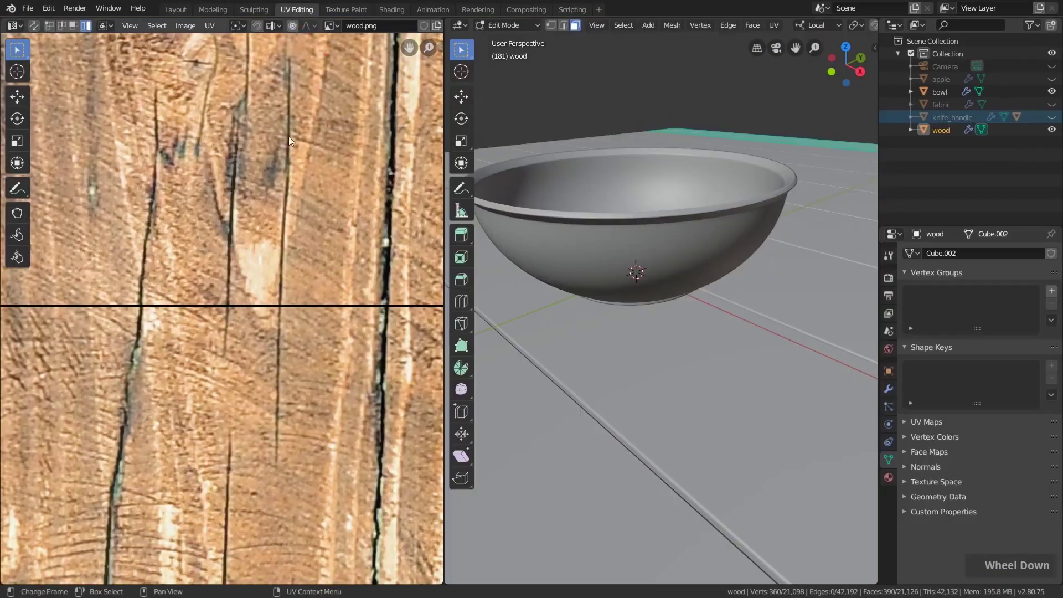
pyautogui.scroll(-3)
pyautogui.middleClick(289, 240)
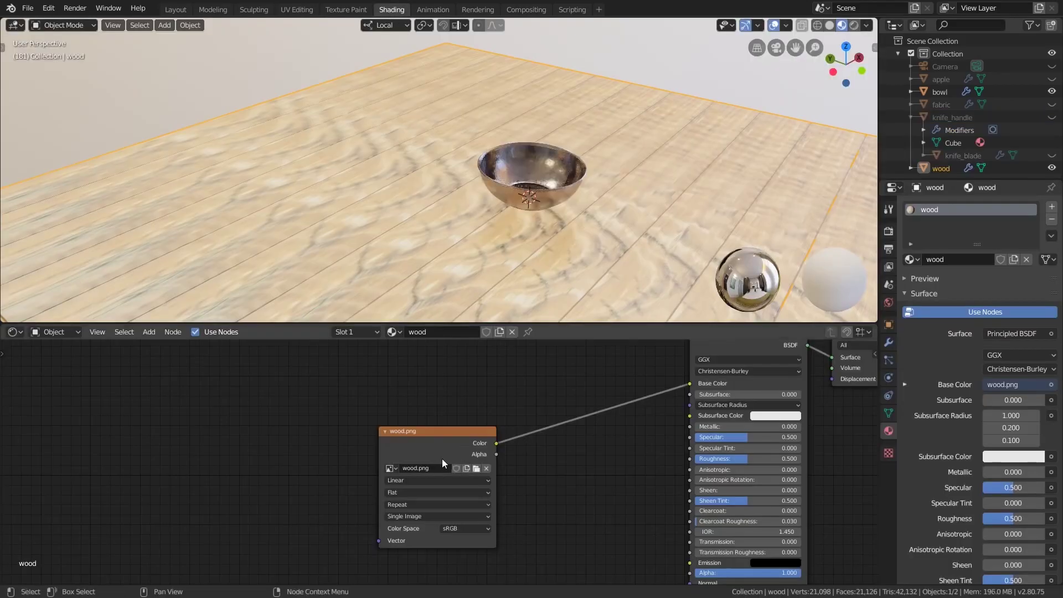
pyautogui.scroll(-3)
pyautogui.middleClick(413, 465)
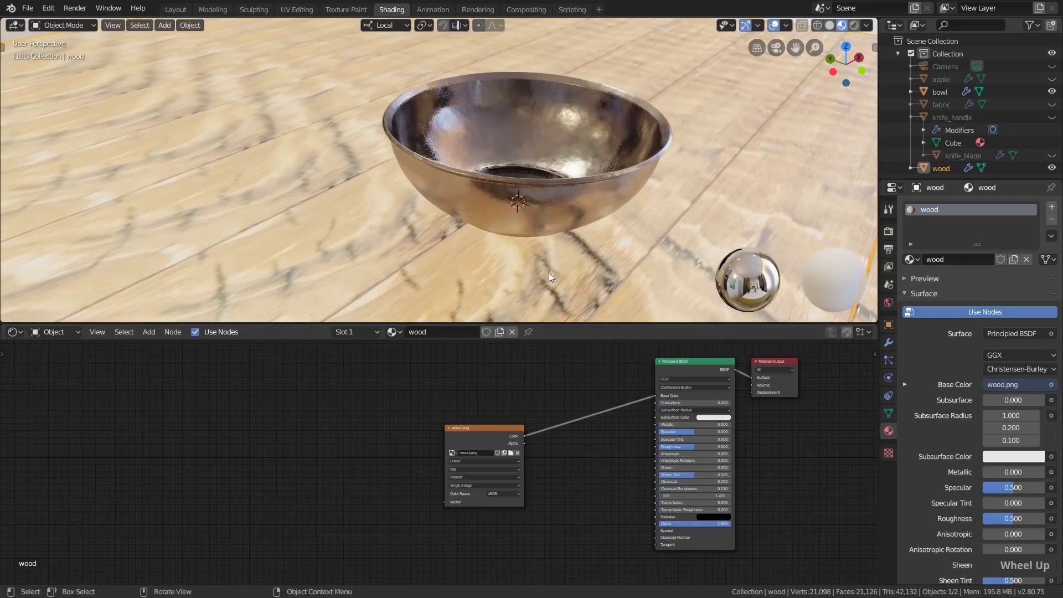
# Step: Drive the wood Image Texture's Vector from Texture Coordinate Object and add a Vector Mapping node
pyautogui.press('shift+a')
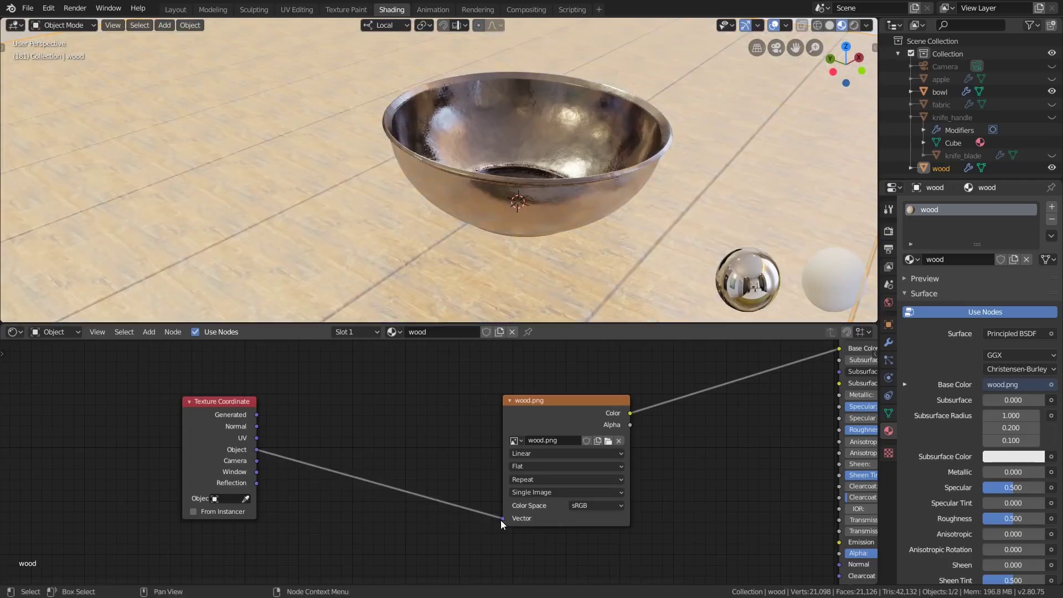
pyautogui.middleClick(565, 275)
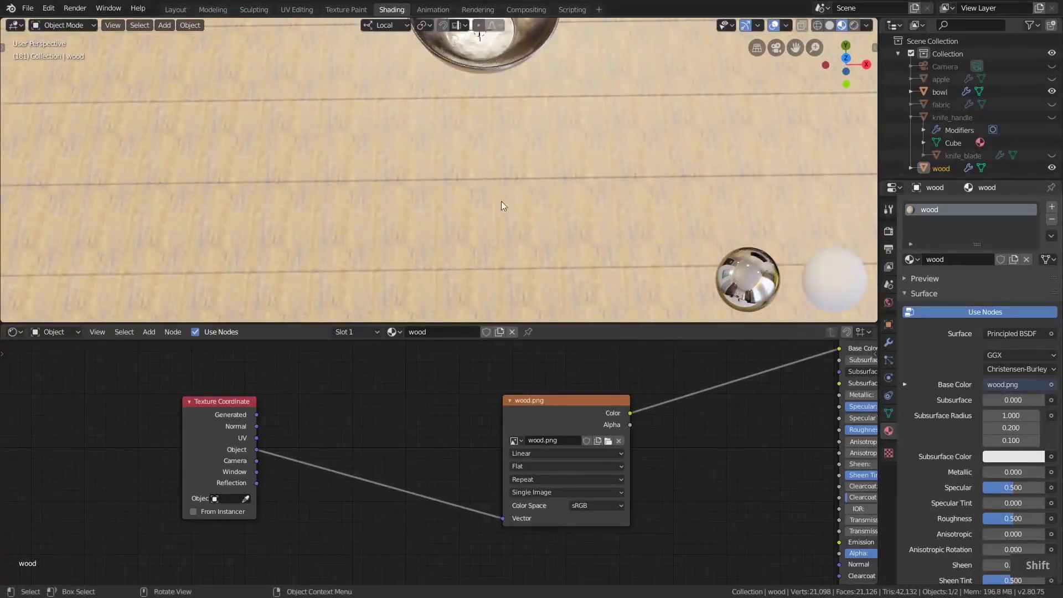
pyautogui.middleClick(534, 235)
pyautogui.scroll(3)
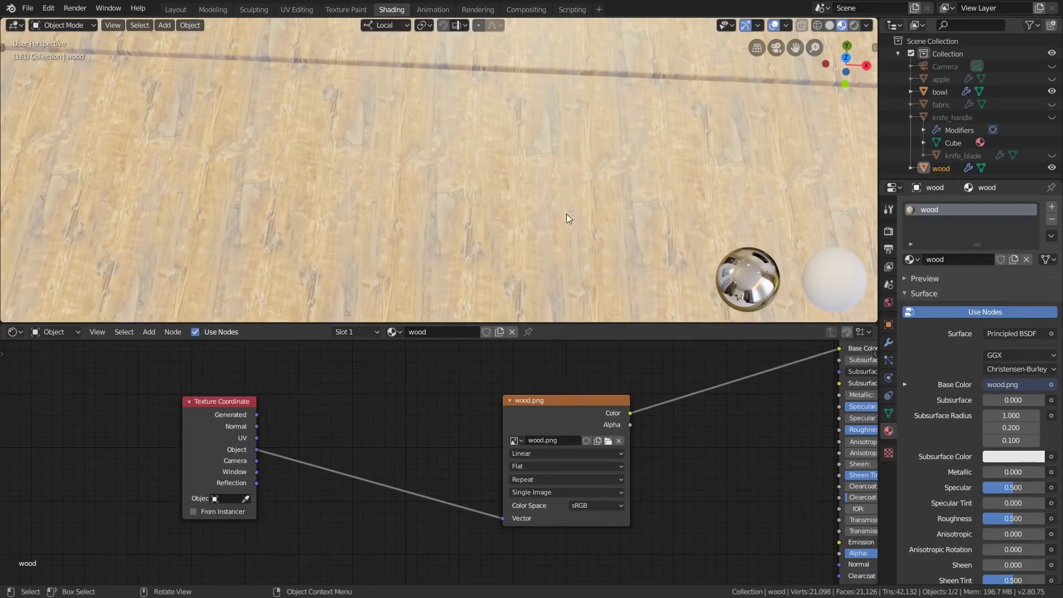
pyautogui.press('ctrl+n')
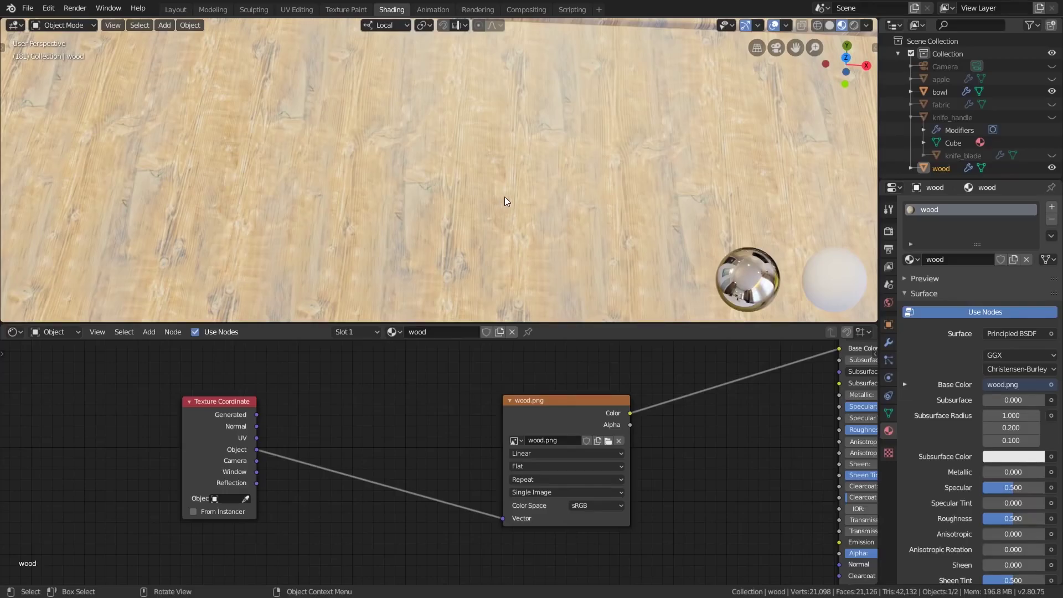
pyautogui.scroll(-3)
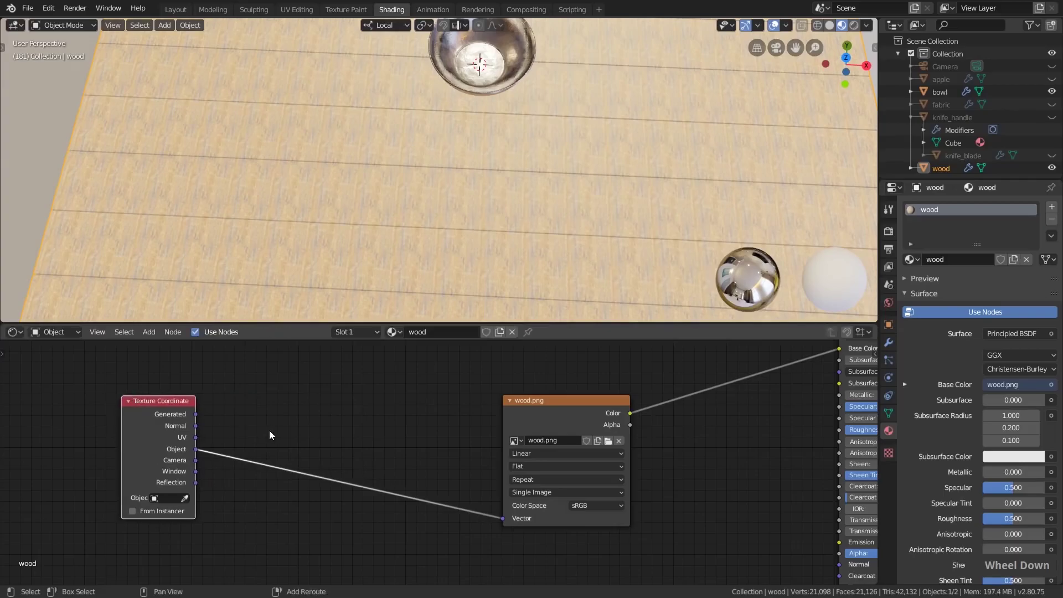
# Step: Add a Mapping node between Texture Coordinate Object and wood.png, and set its projection to Box
pyautogui.press('shift+a')
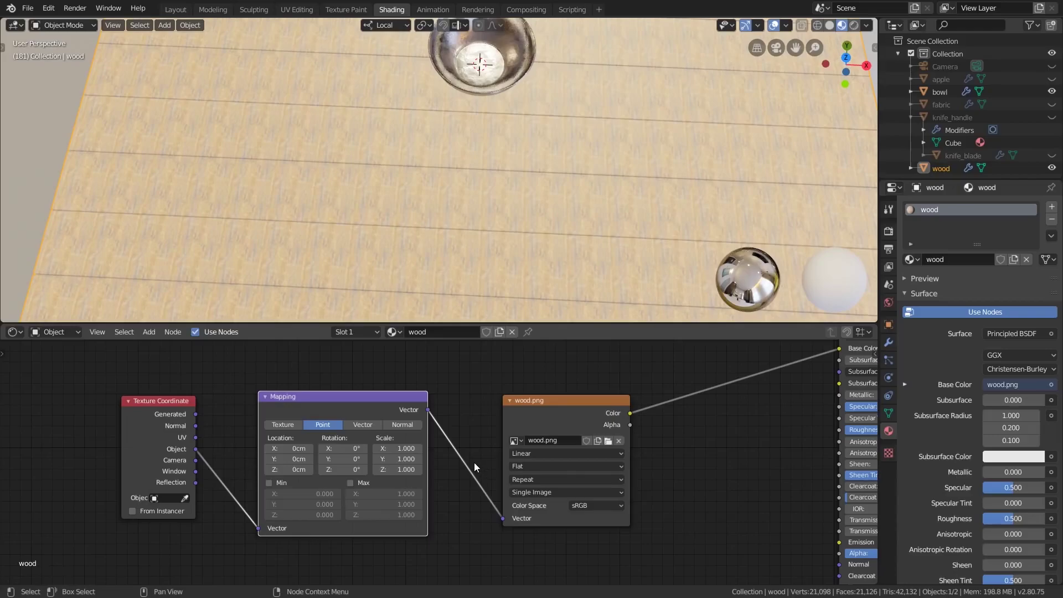
pyautogui.middleClick(322, 415)
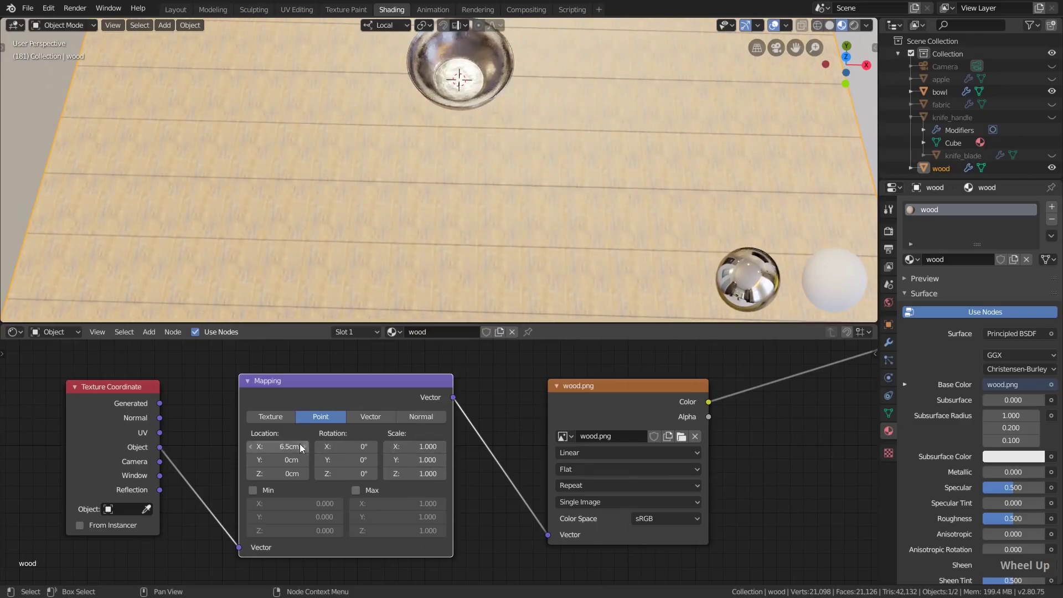
pyautogui.press('0')
pyautogui.press('Return')
pyautogui.middleClick(582, 249)
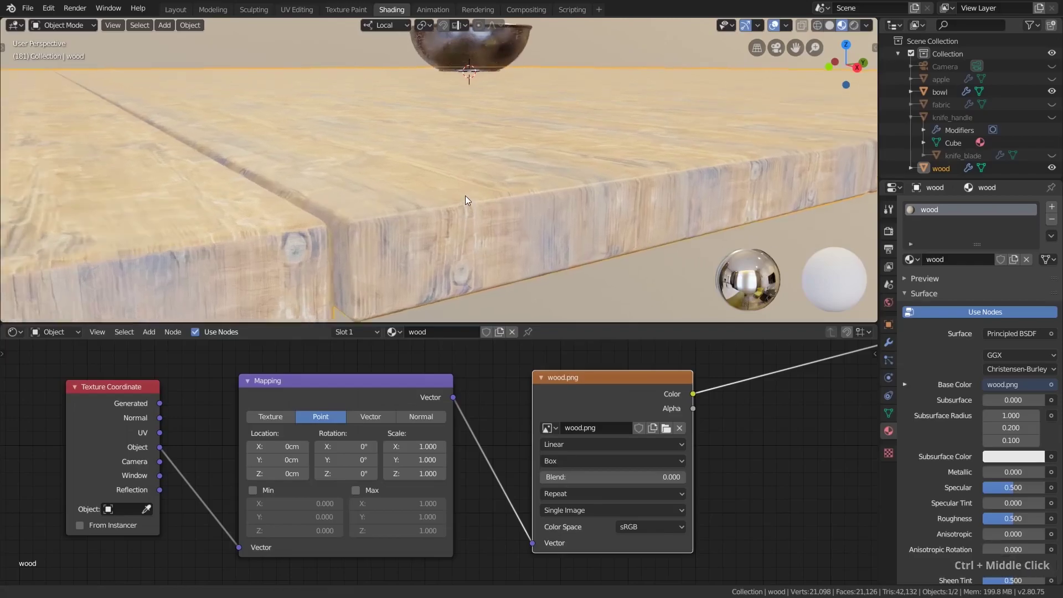
pyautogui.middleClick(440, 243)
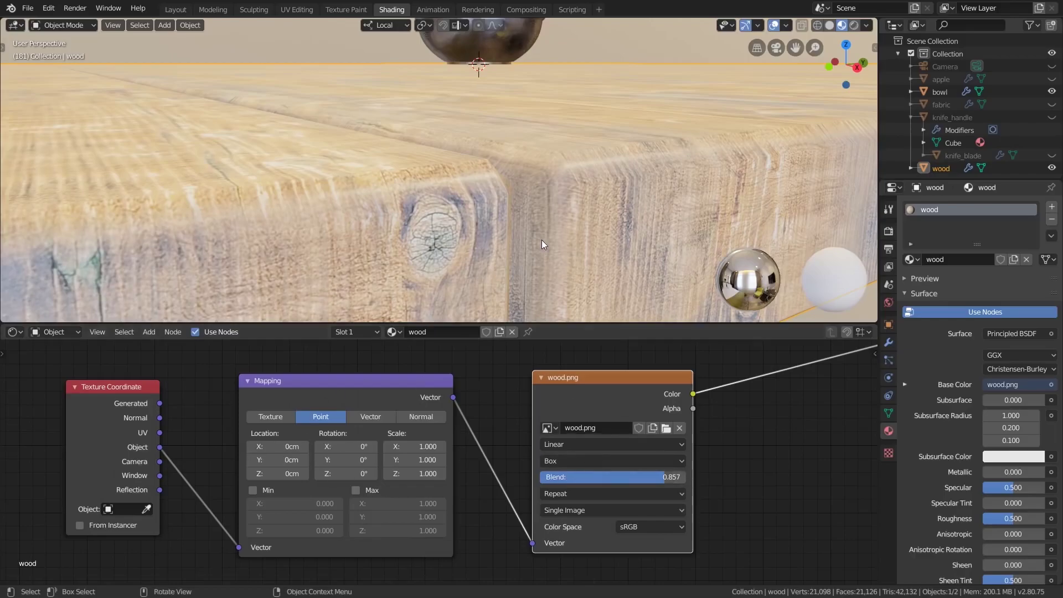
pyautogui.scroll(-3)
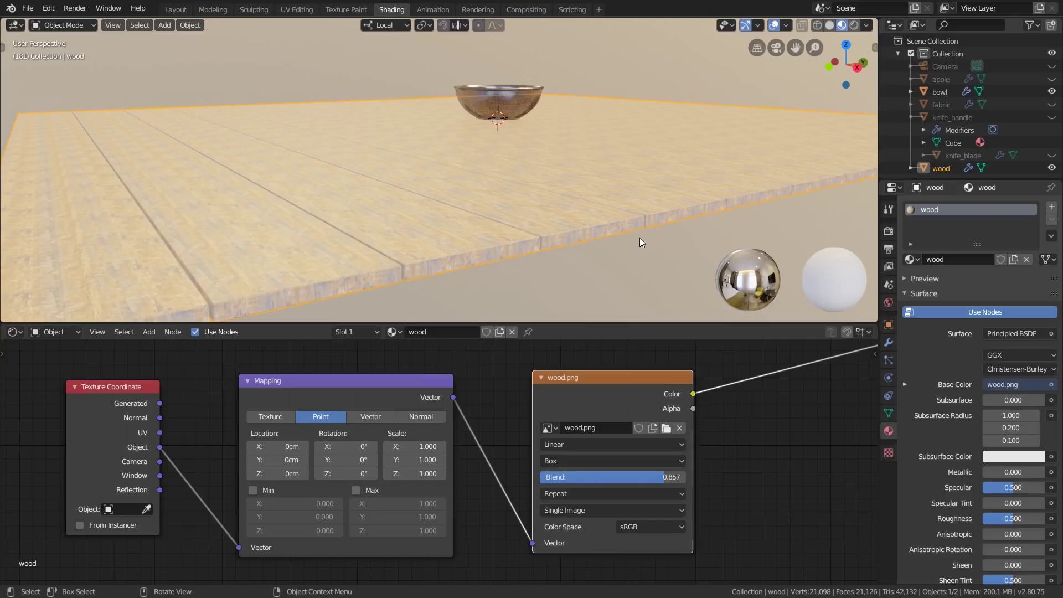
pyautogui.scroll(3)
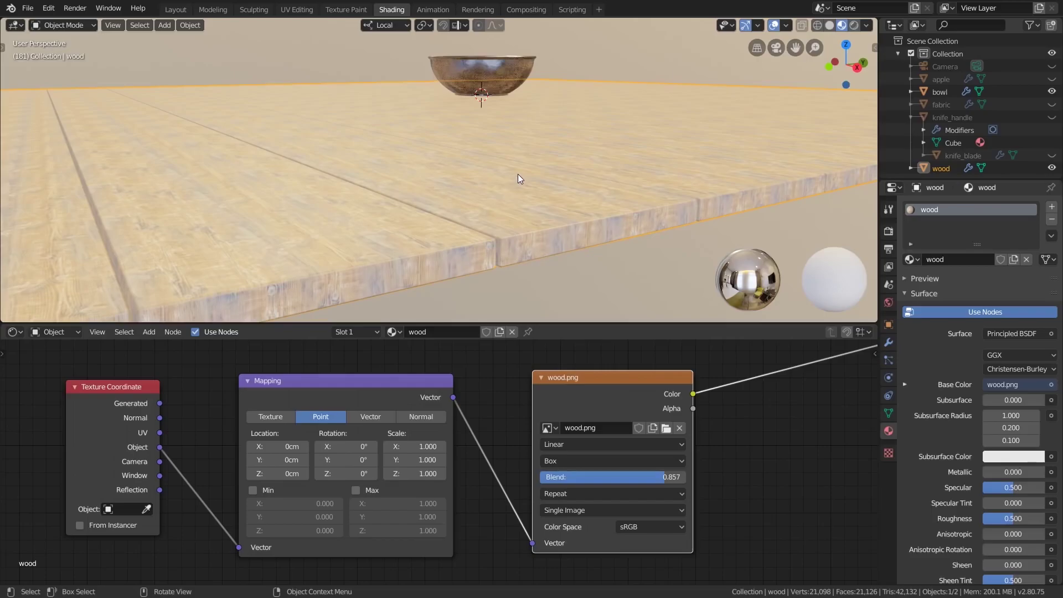
# Step: Try Mapping scale values of 10, then 1, then 0.5 on all three axes
pyautogui.middleClick(584, 129)
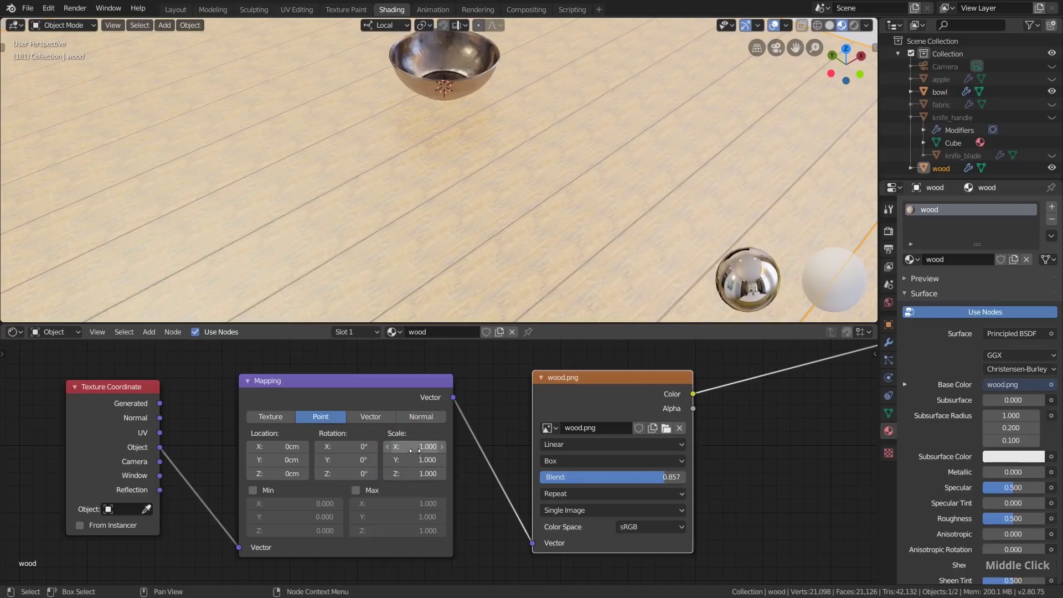
pyautogui.press('1')
pyautogui.press('Return')
pyautogui.middleClick(510, 264)
pyautogui.scroll(3)
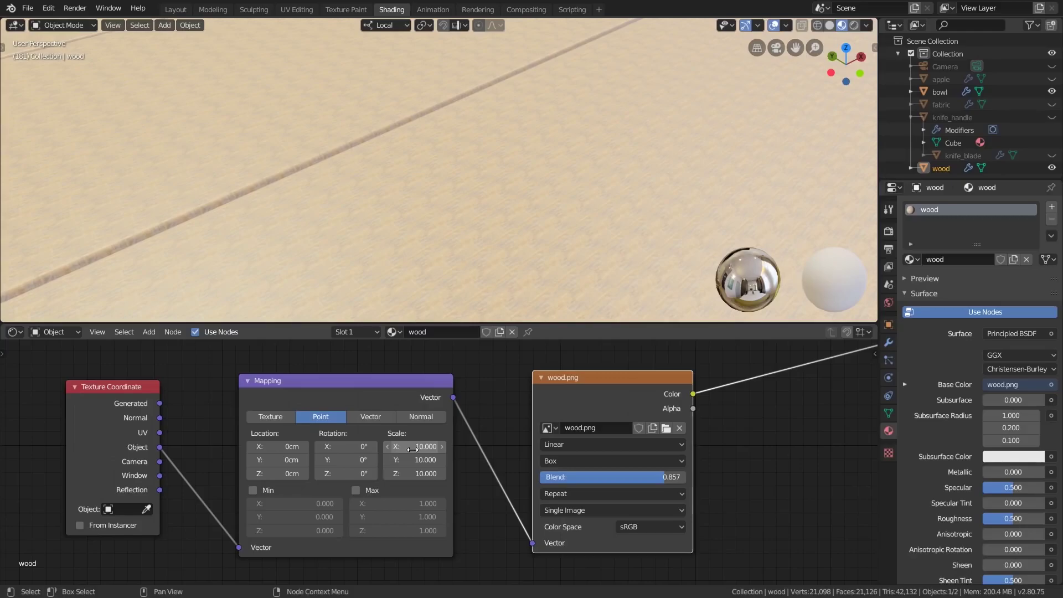
pyautogui.press('1')
pyautogui.press('Return')
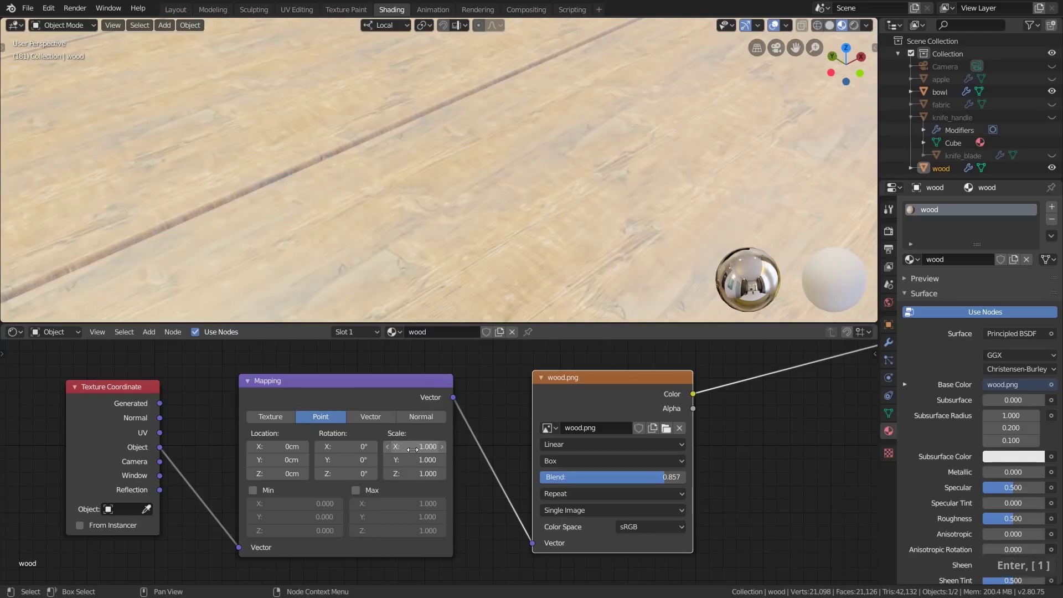
pyautogui.press('0')
pyautogui.press('.')
pyautogui.press('5')
pyautogui.press('Return')
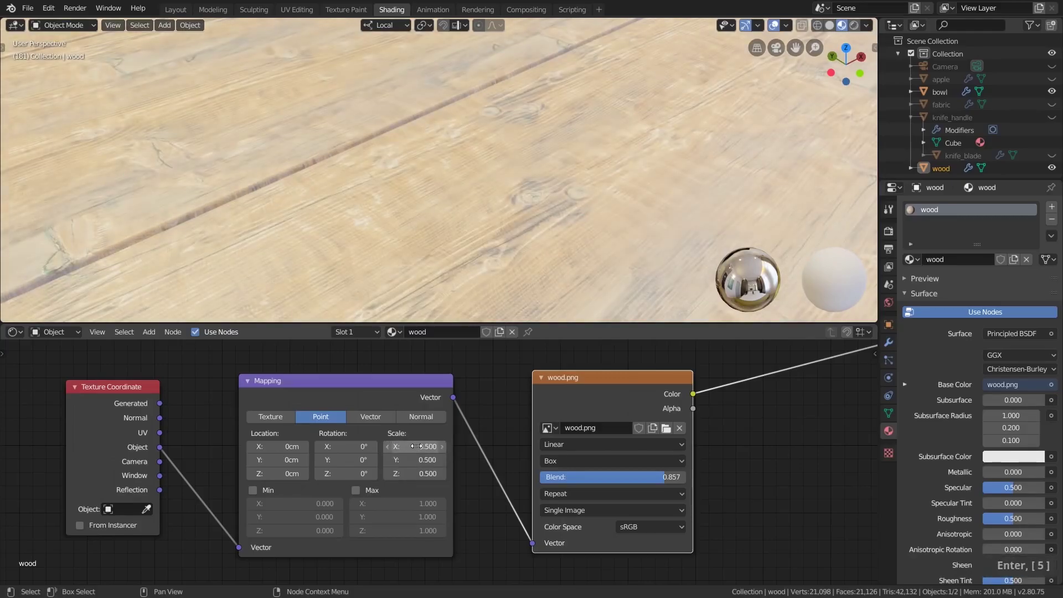
# Step: Settle on a Mapping scale of 0.25 on all axes and inspect the broader planks around the bowl
pyautogui.scroll(-3)
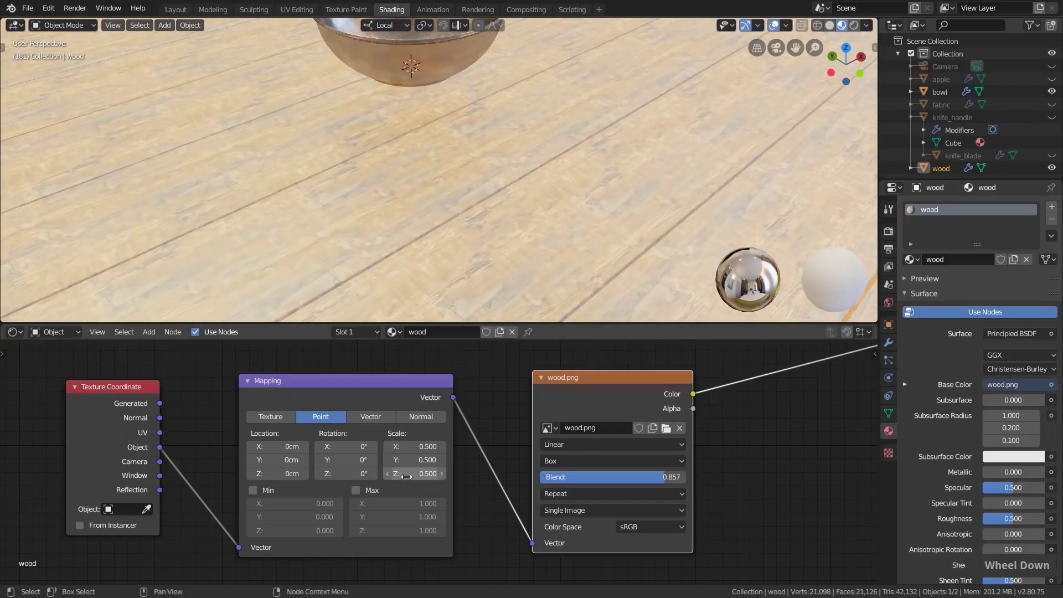
pyautogui.press('.')
pyautogui.press('0')
pyautogui.press('2')
pyautogui.press('5')
pyautogui.press('Return')
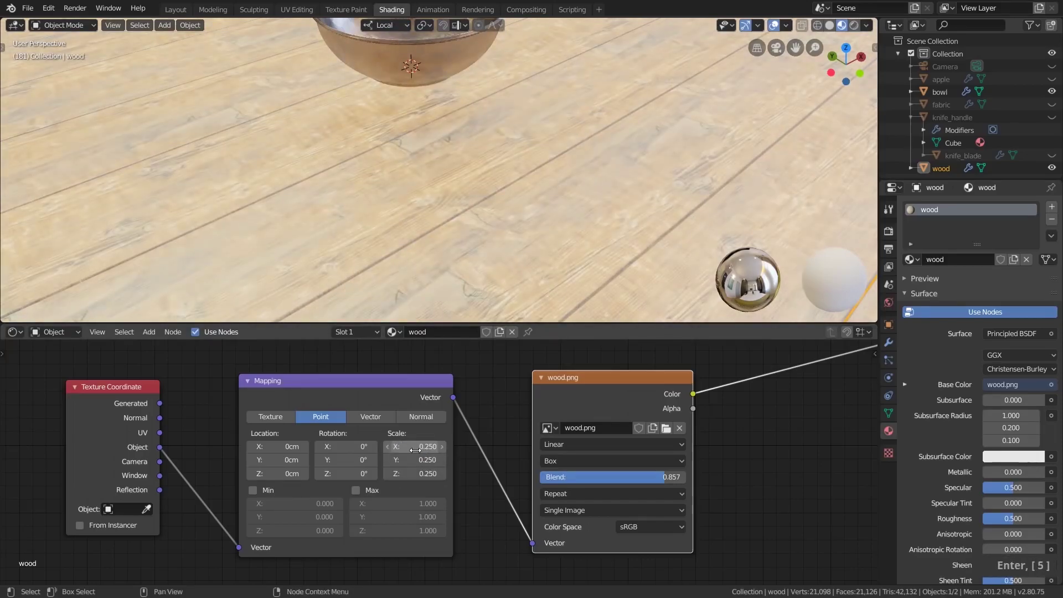
pyautogui.scroll(-3)
pyautogui.middleClick(445, 149)
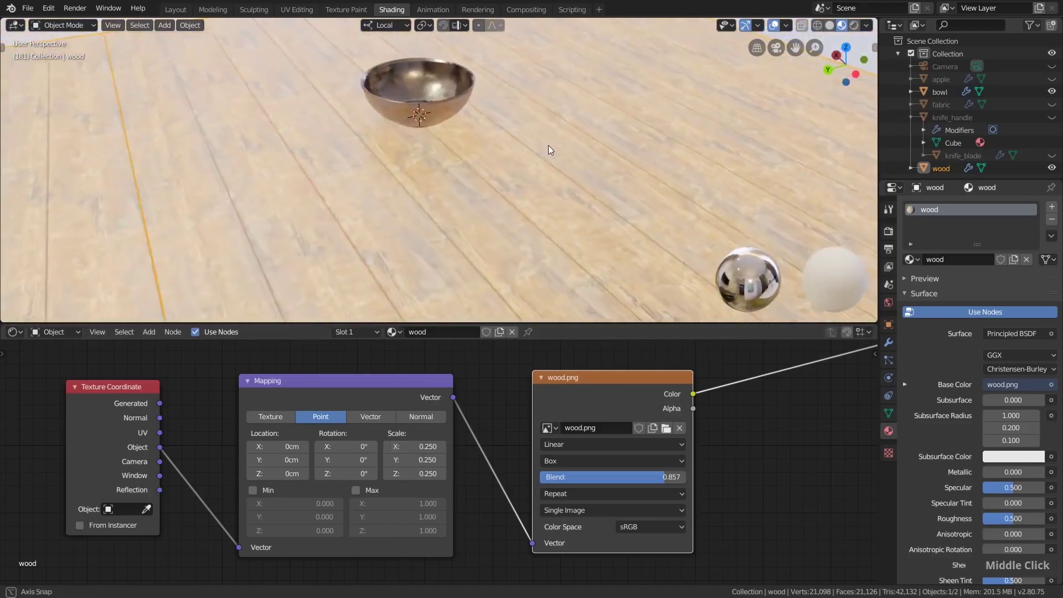
pyautogui.scroll(-3)
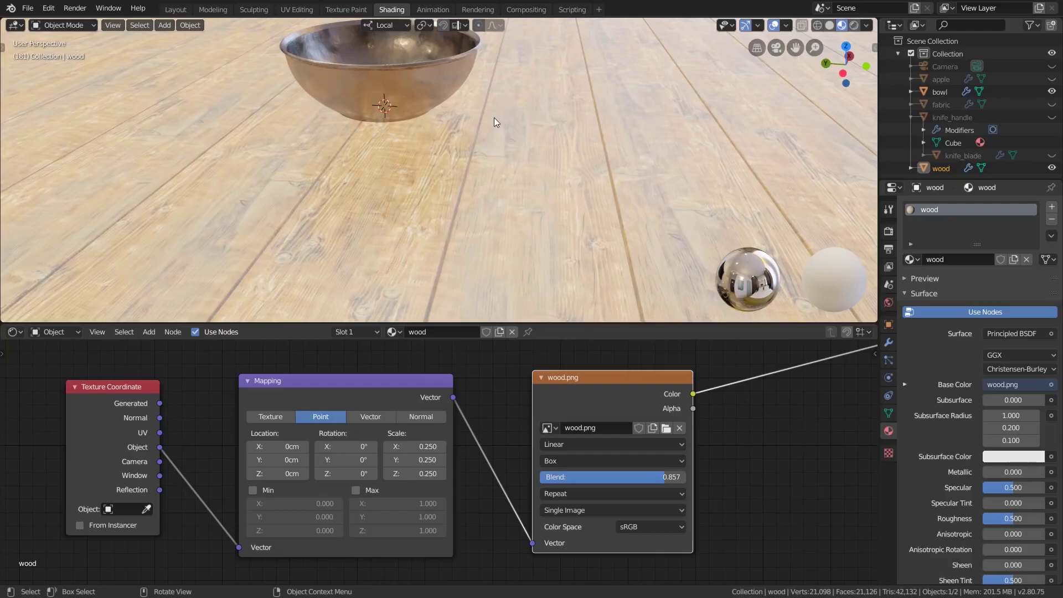
pyautogui.middleClick(484, 224)
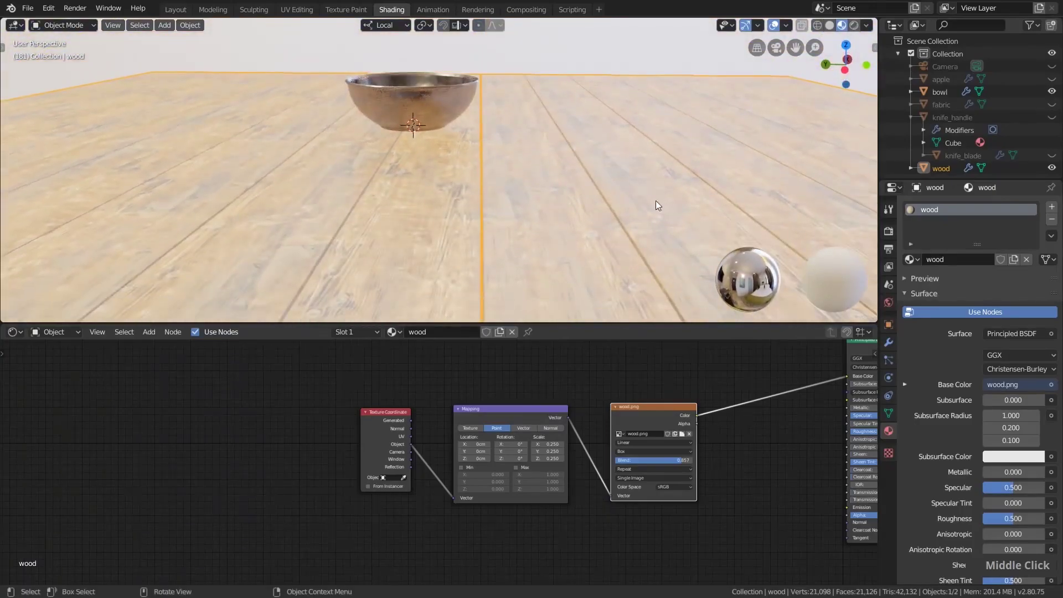
pyautogui.scroll(-3)
pyautogui.scroll(3)
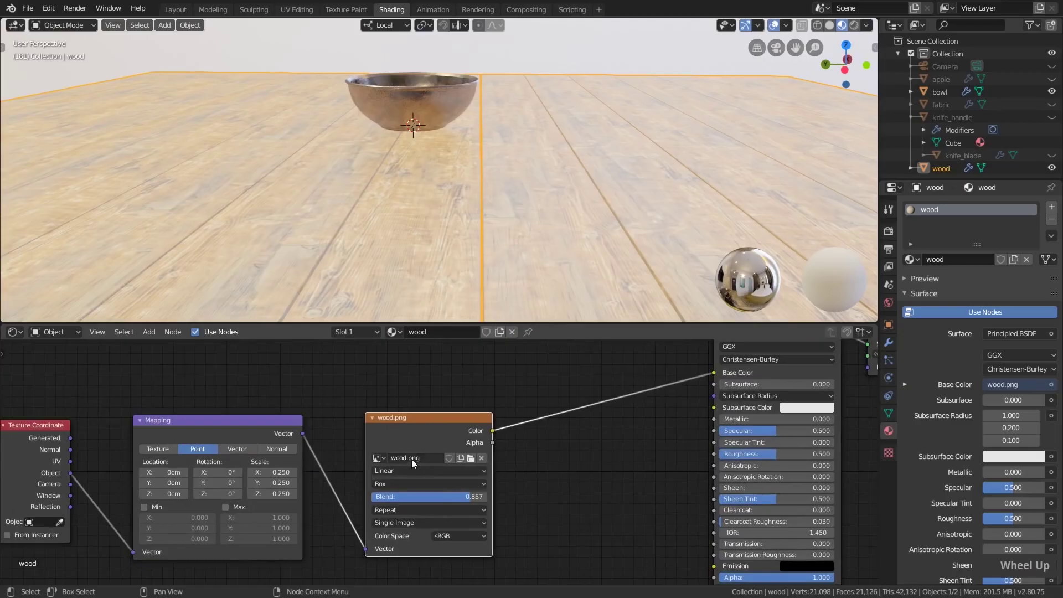
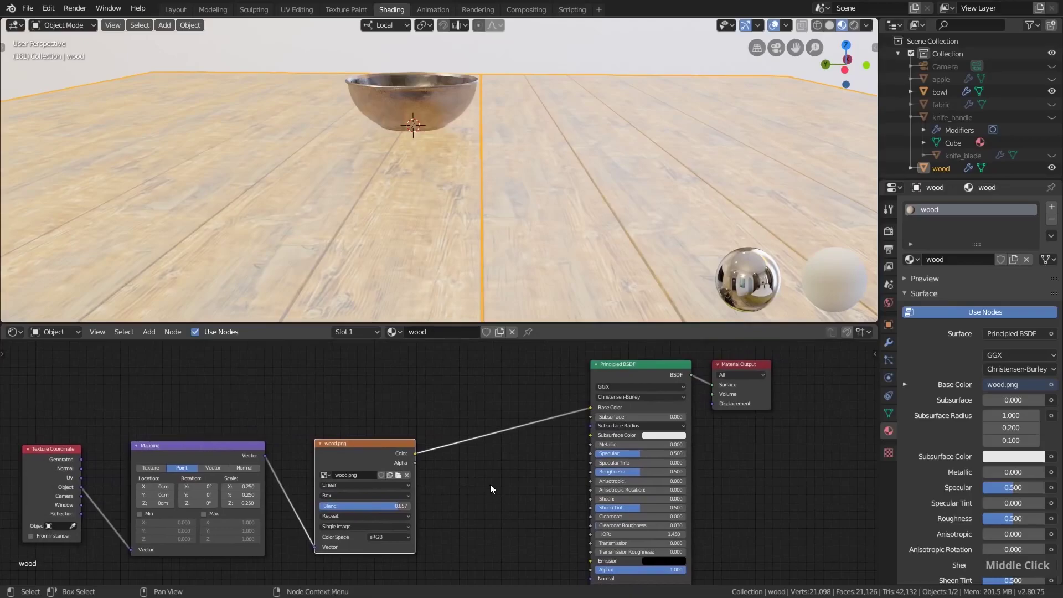
# Step: Add a Hue Saturation Value node on the Color link with hue 0.5 and value 0.2
pyautogui.press('shift+a')
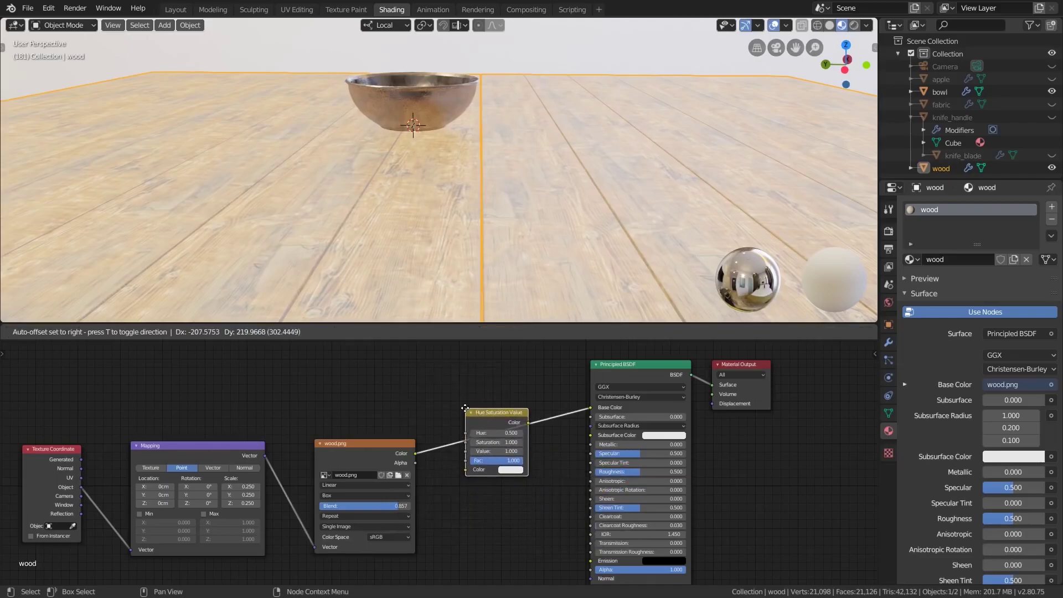
pyautogui.scroll(3)
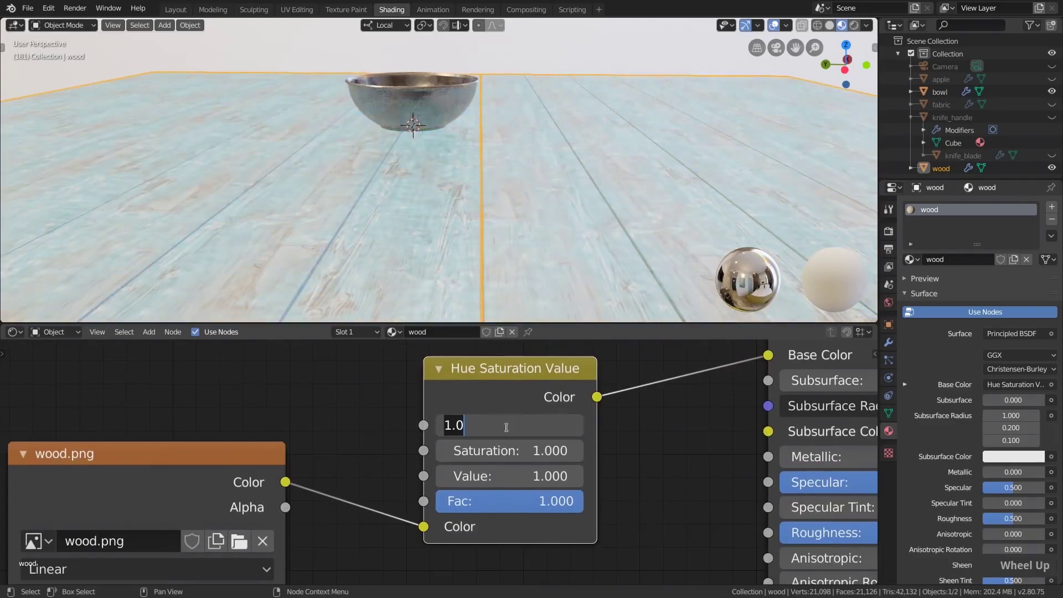
pyautogui.press('1')
pyautogui.press('Return')
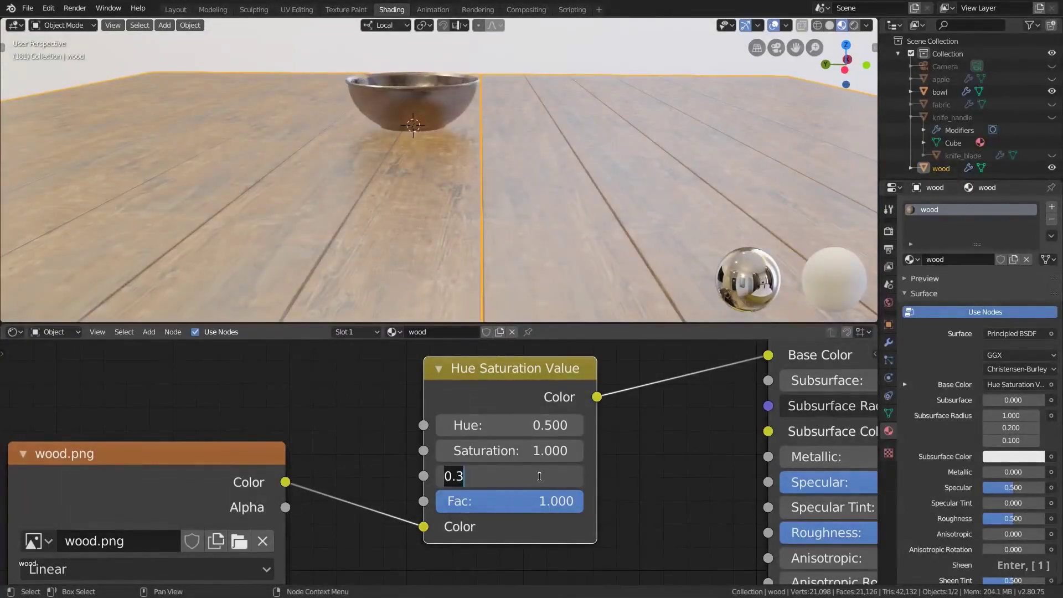
pyautogui.press('0')
pyautogui.press('.')
pyautogui.press('2')
pyautogui.press('0')
pyautogui.press('.')
pyautogui.press('2')
pyautogui.press('Return')
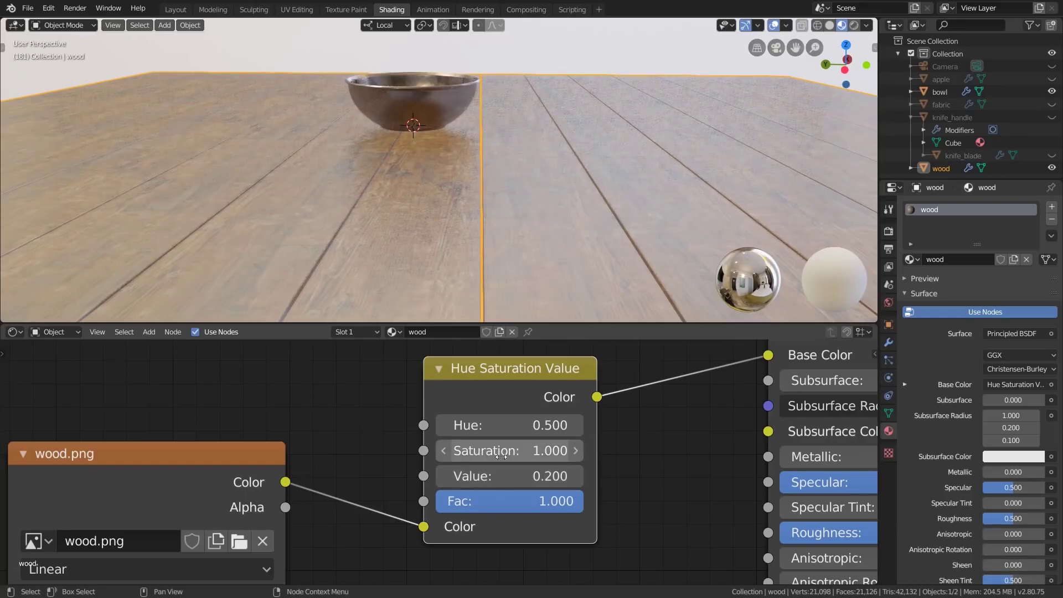
# Step: Set saturation to 0.4 and hue to 0.45, then check the paler greyer planks under the bowl
pyautogui.press('0')
pyautogui.press('.')
pyautogui.press('Return')
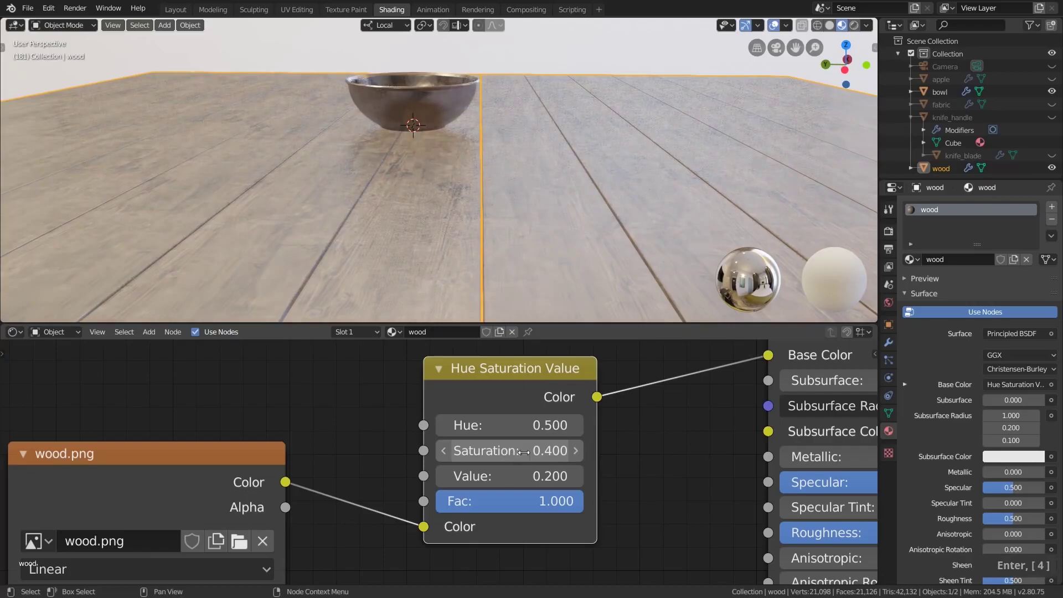
pyautogui.press('0')
pyautogui.press('.')
pyautogui.press('4')
pyautogui.press('Return')
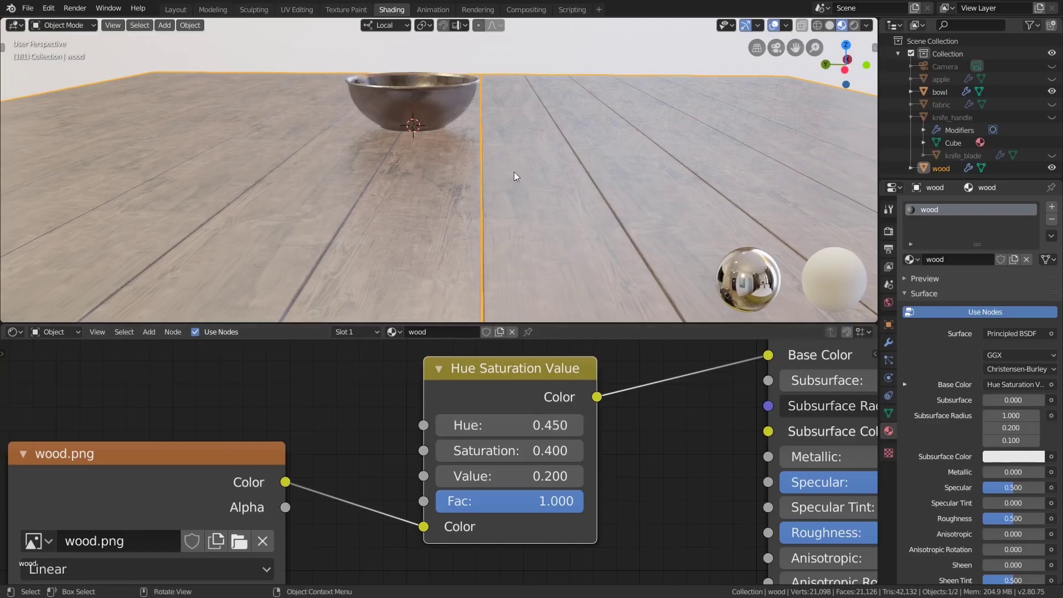
pyautogui.middleClick(464, 211)
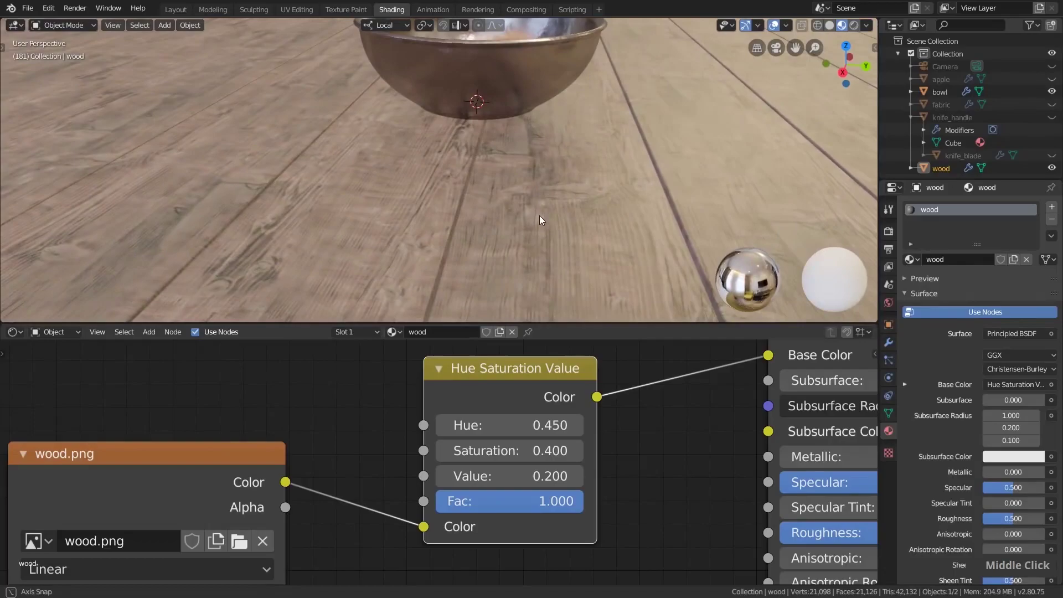
pyautogui.scroll(-3)
pyautogui.middleClick(589, 397)
pyautogui.scroll(-3)
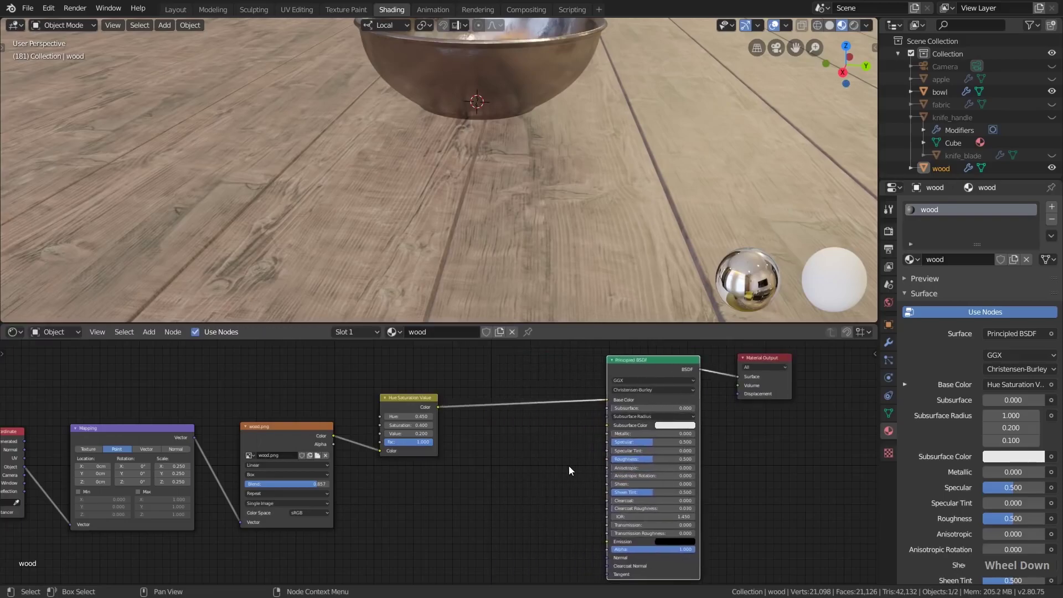
# Step: Add a ColorRamp from wood.png Color into Roughness and a Bump node taking wood.png as Height
pyautogui.press('shift+a')
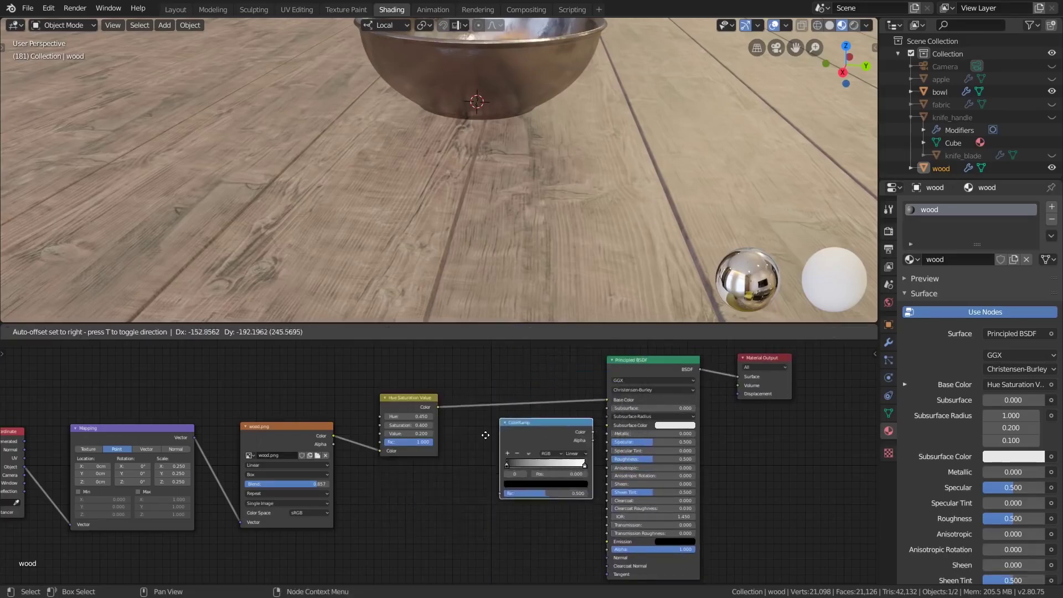
pyautogui.scroll(3)
pyautogui.middleClick(593, 526)
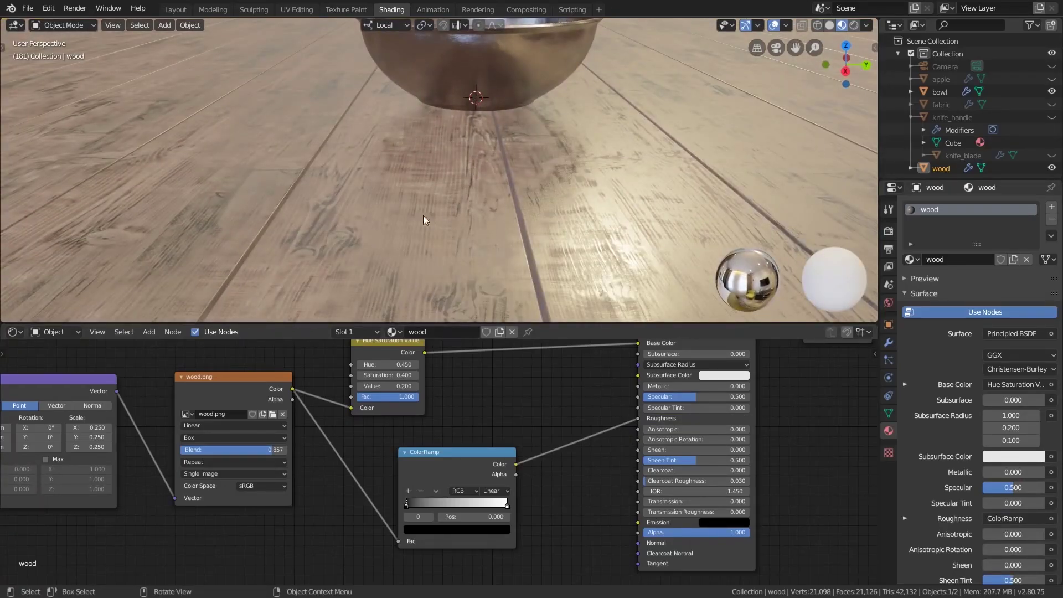
pyautogui.middleClick(509, 301)
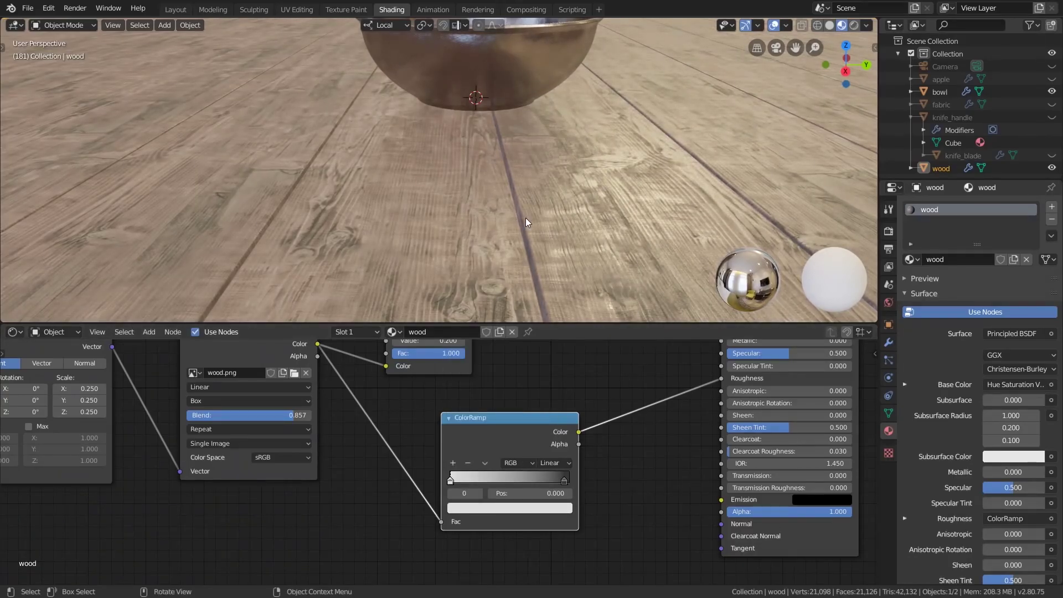
pyautogui.scroll(-3)
pyautogui.middleClick(586, 245)
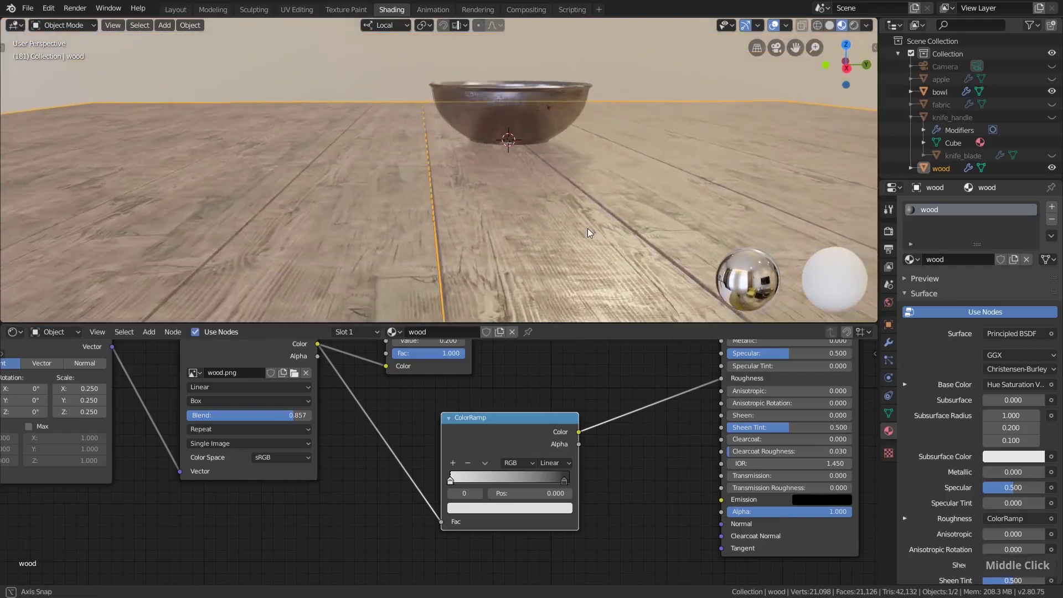
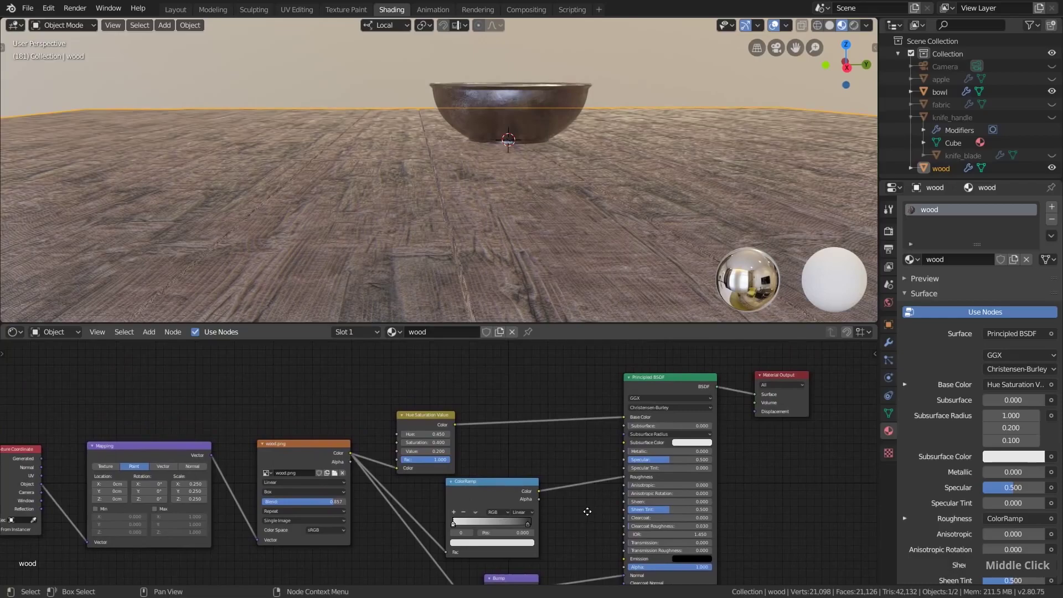
# Step: Connect the Bump Normal output to the Principled BSDF Normal with a subtle strength
pyautogui.scroll(3)
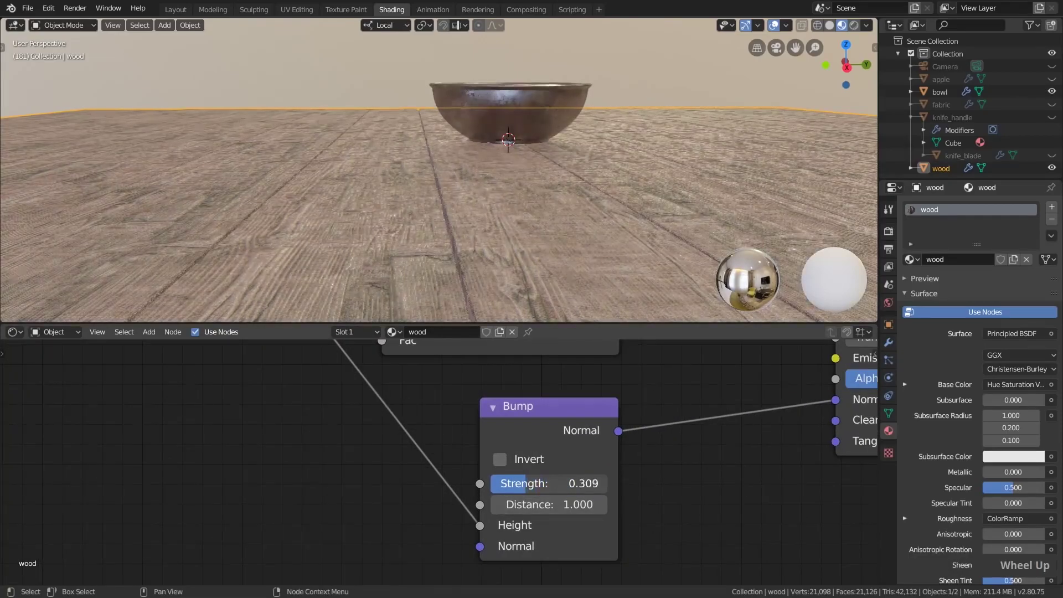